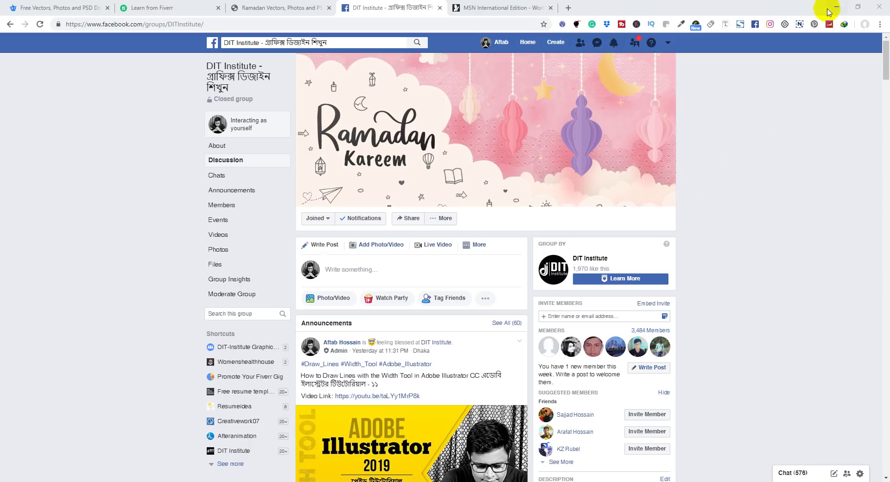
Step: Minimize the Chrome window with the Facebook group so the Windows desktop shows
left_click(831, 12)
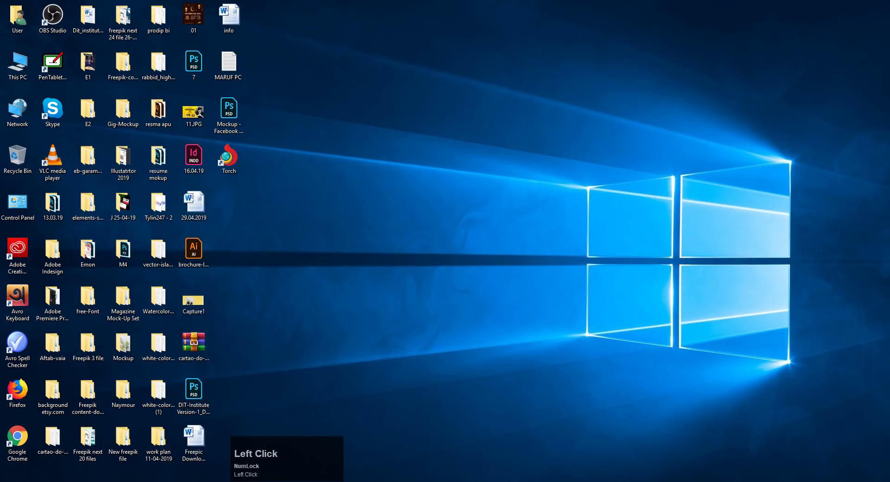
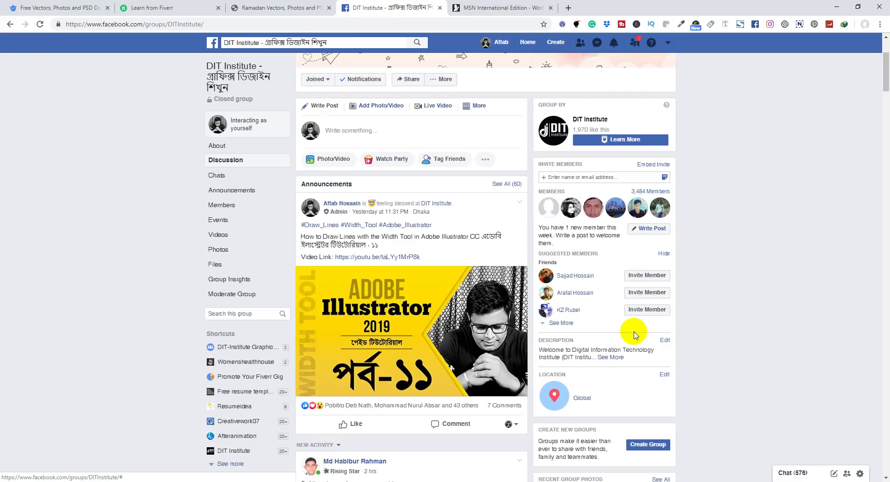
scroll("up", 3)
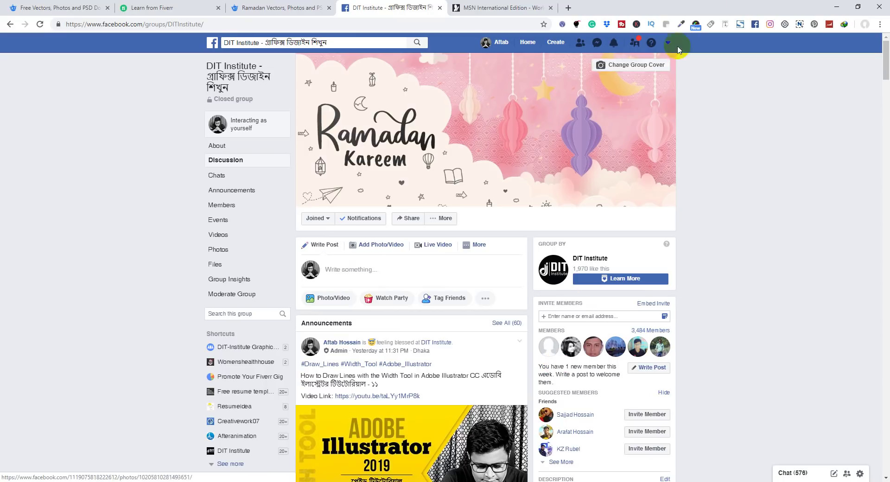
left_click(836, 13)
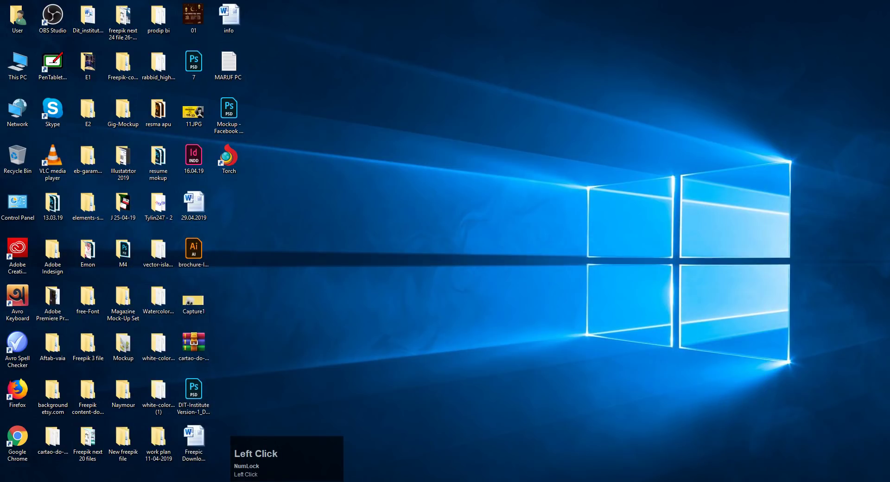
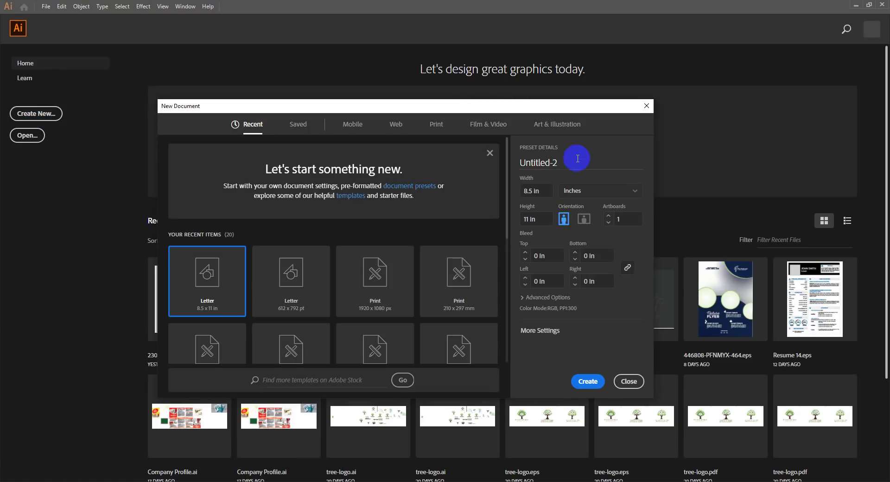
Step: Name the new document 'Postcard', retyping it after a first mistyped attempt
left_click(575, 166)
key("shift+p")
type("ost")
key("space")
key("shift+c")
type("ard")
left_click(542, 163)
key("BackSpace")
key("ctrl+p")
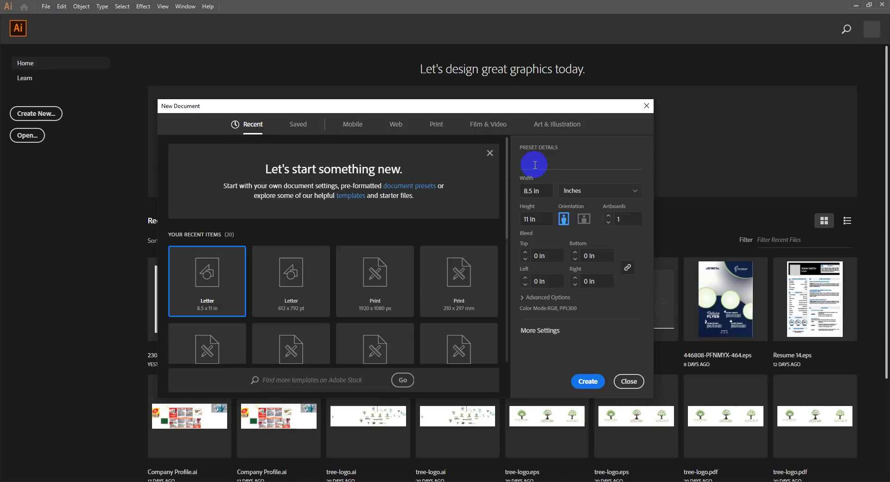
key("shift+p")
type("ostcard")
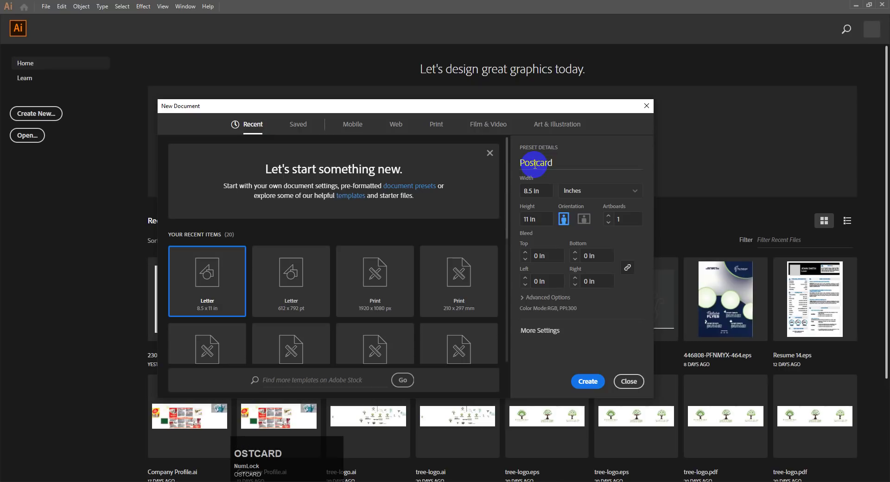
Step: Set width 6 in, height 4 in, landscape orientation, and create the document
left_click(535, 194)
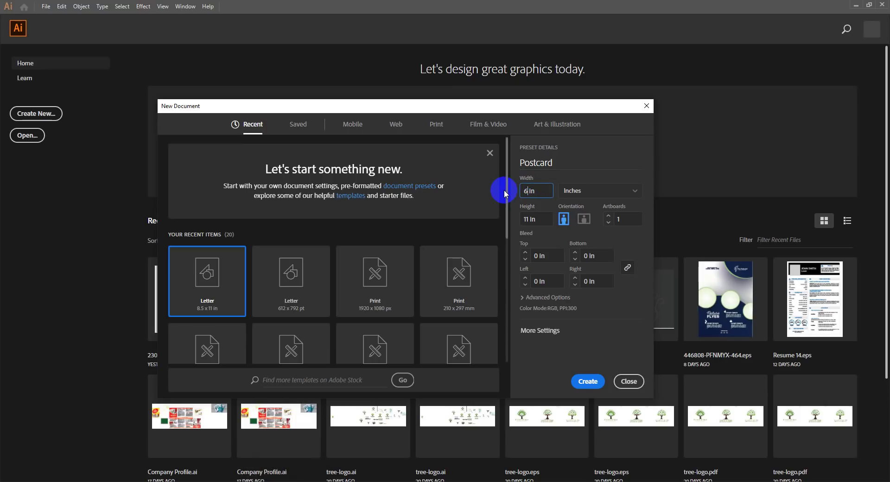
left_click(530, 223)
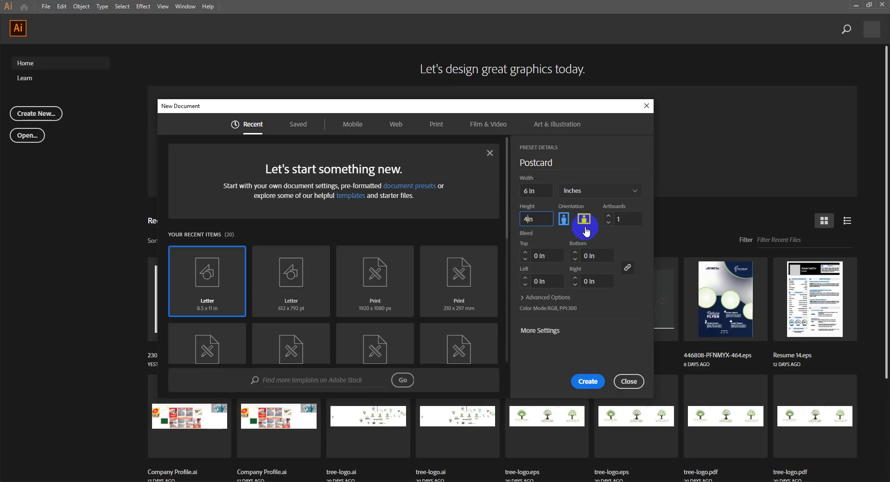
left_click(589, 223)
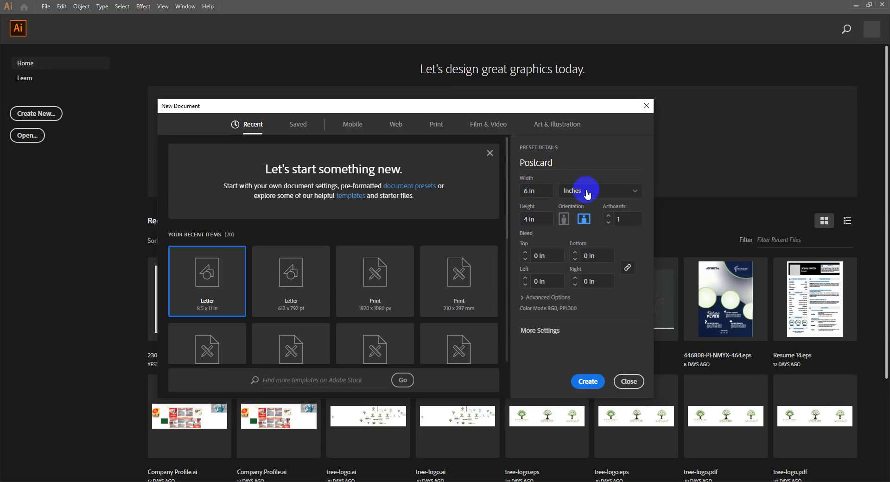
left_click(589, 389)
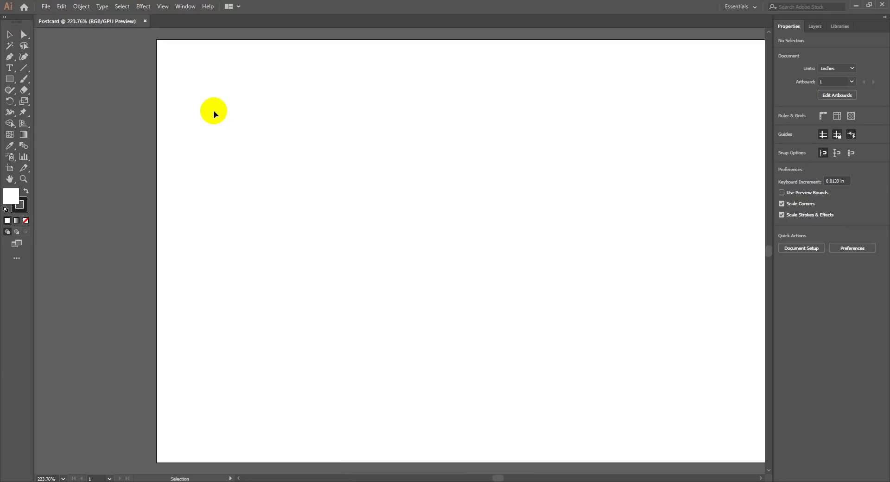
Step: Draw a rectangle covering the whole 6 by 4 inch artboard
left_click(215, 112)
key("ctrl+-")
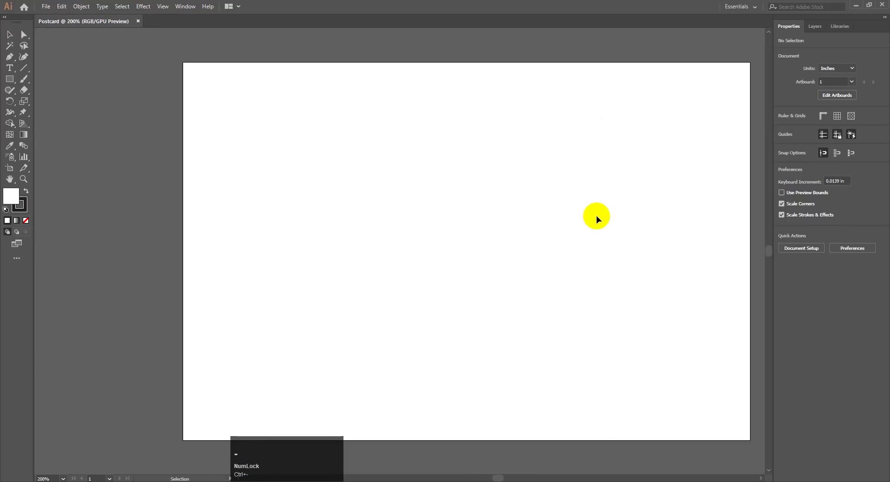
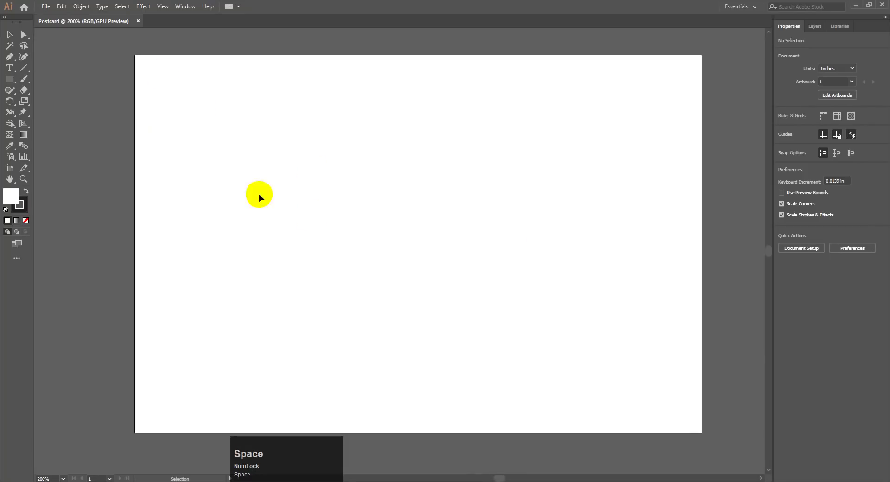
left_click_drag(15, 83, 786, 143)
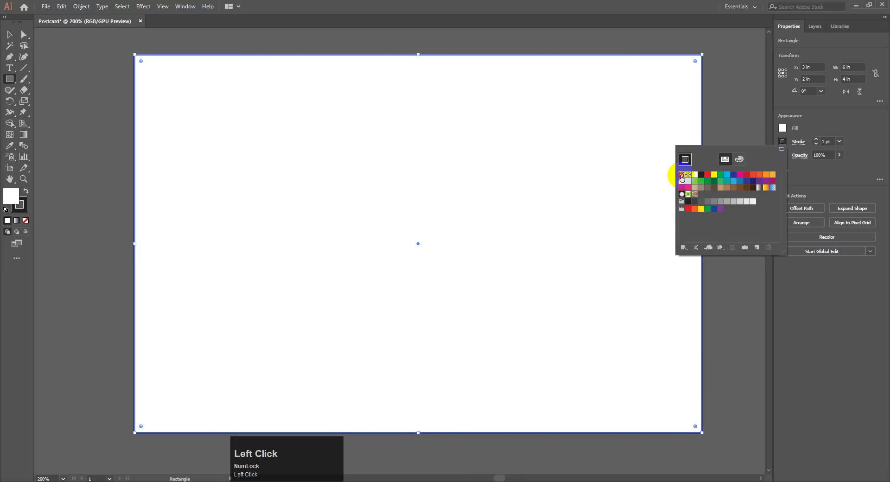
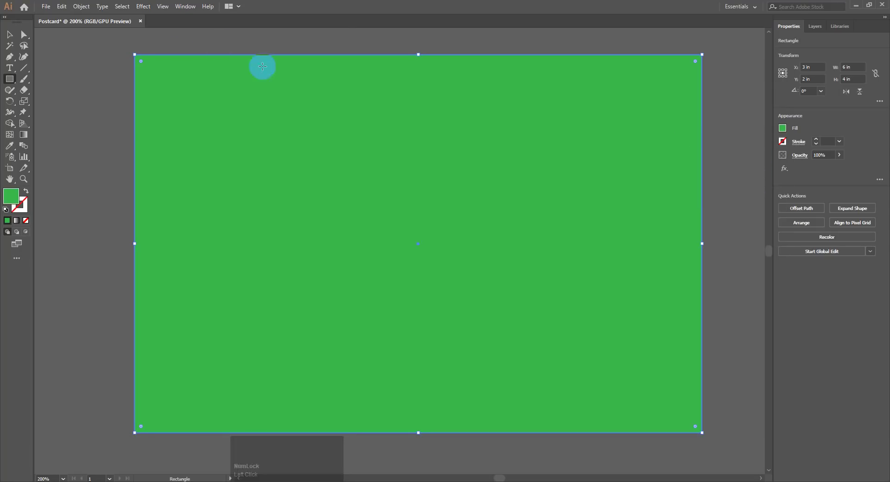
left_click(9, 36)
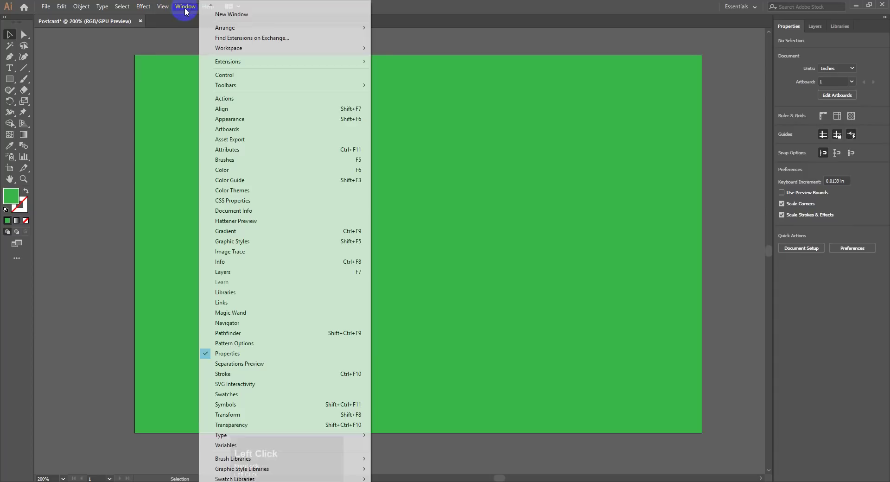
left_click(173, 6)
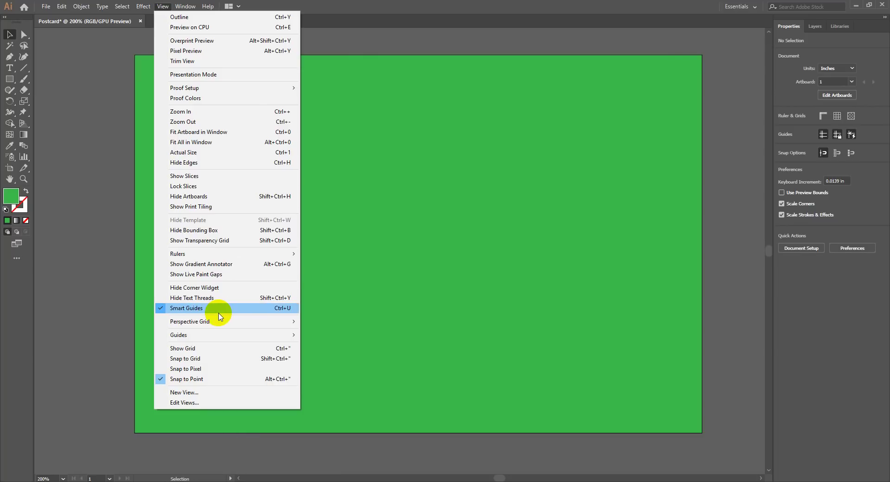
left_click(389, 224)
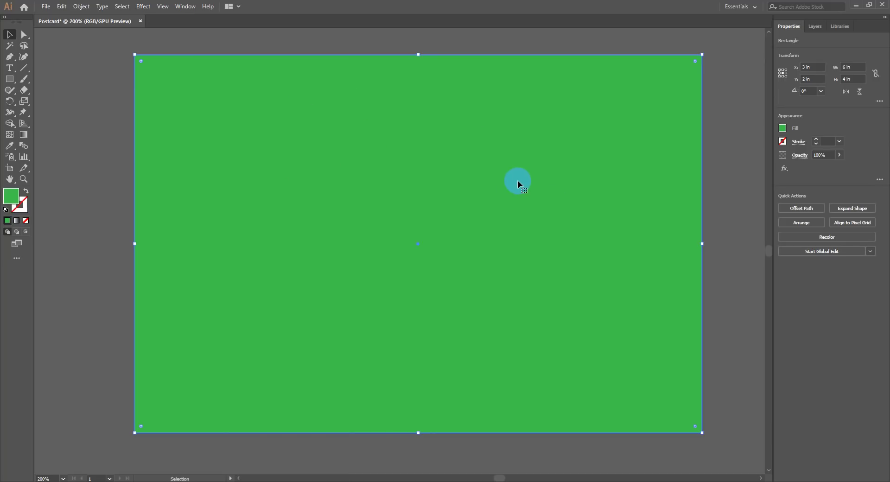
left_click_drag(14, 80, 528, 149)
key("Delete")
left_click(503, 186)
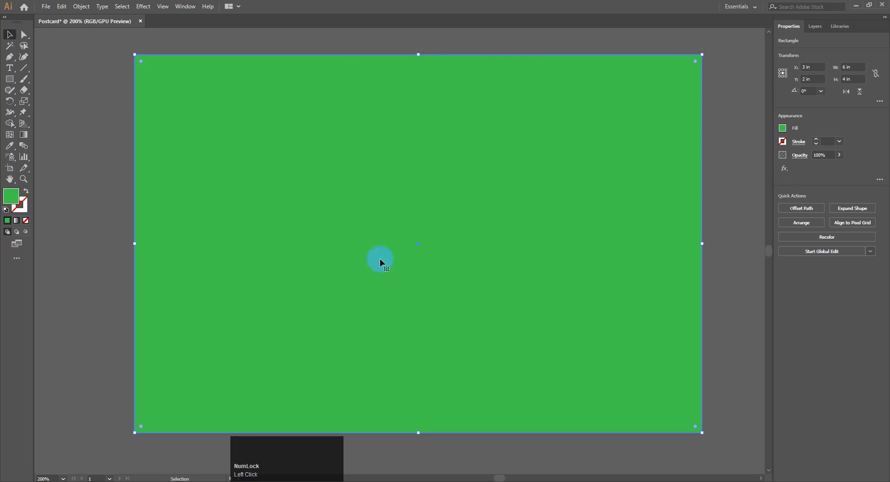
Step: Duplicate the green background rectangle and shift the copy aside
left_click(372, 173)
key("ctrl+c")
key("ctrl+v")
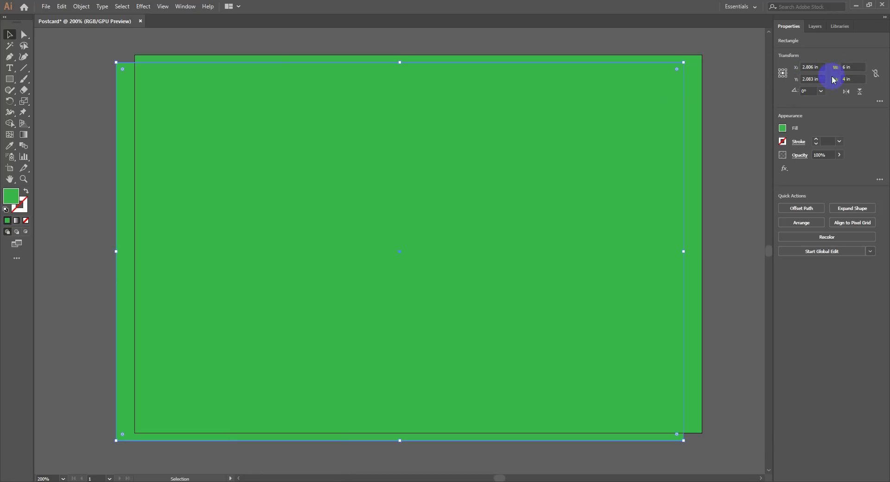
left_click_drag(424, 129, 311, 308)
Step: Narrow the duplicate to 2 inches wide and place it flush against the left edge
left_click(402, 271)
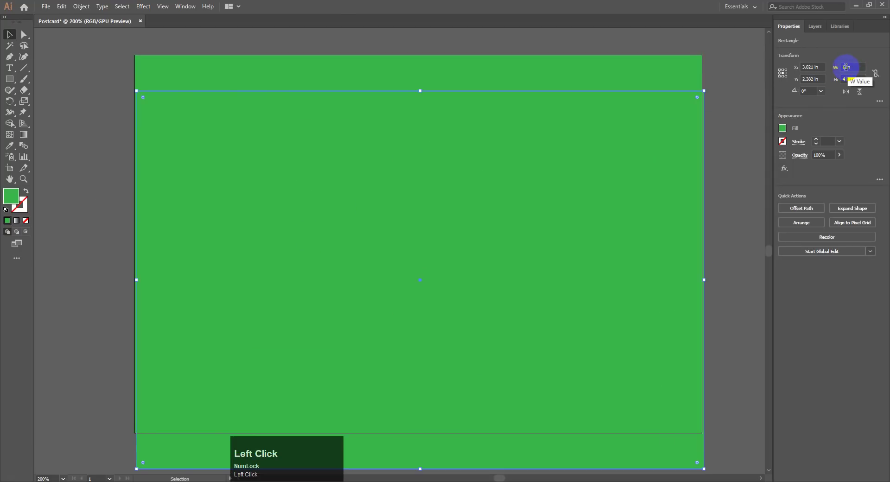
left_click(851, 62)
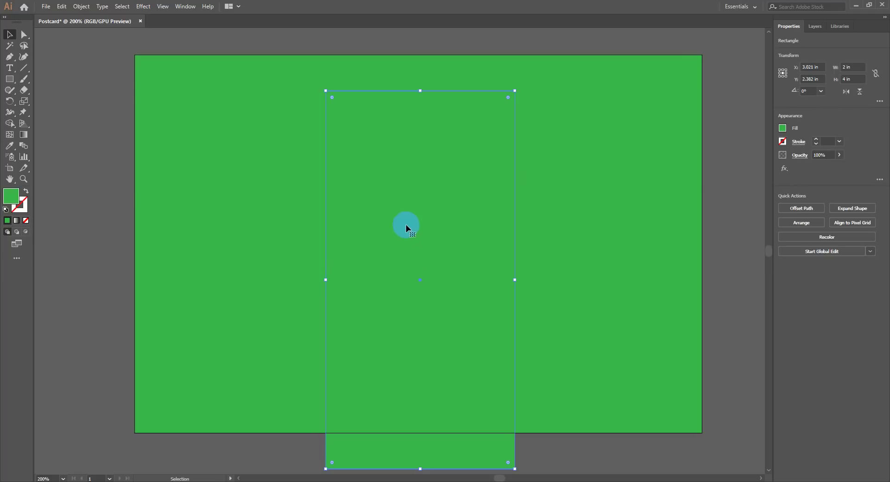
left_click_drag(786, 131, 424, 42)
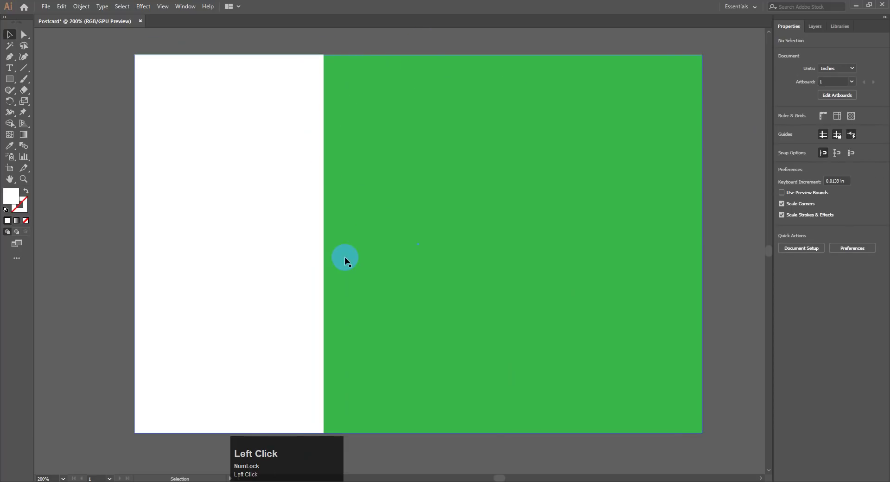
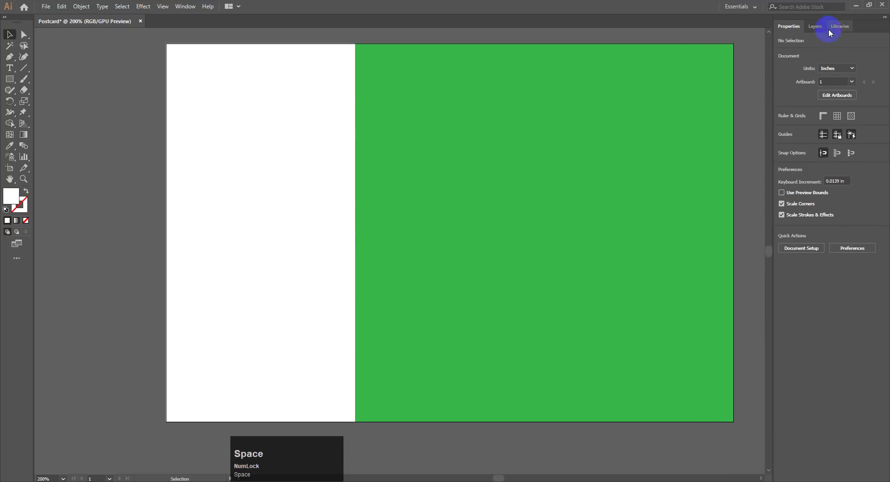
Step: Show the Layers panel listing the Postcard's Layer 1
left_click(821, 27)
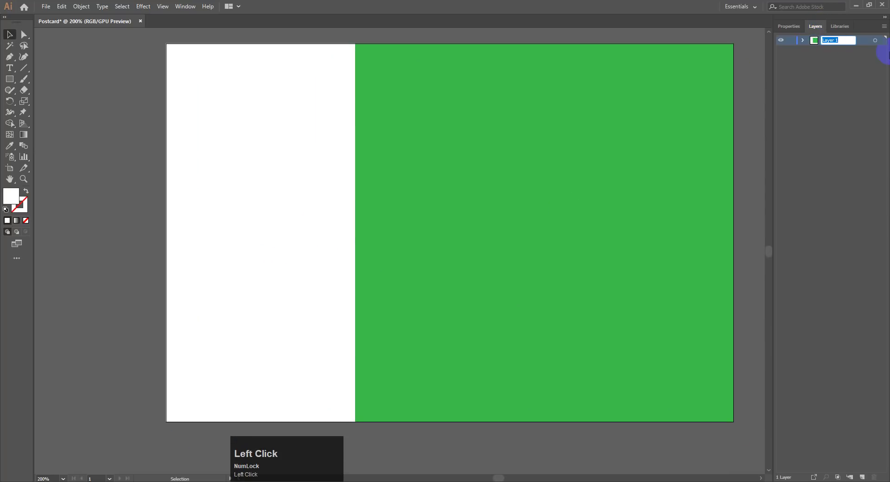
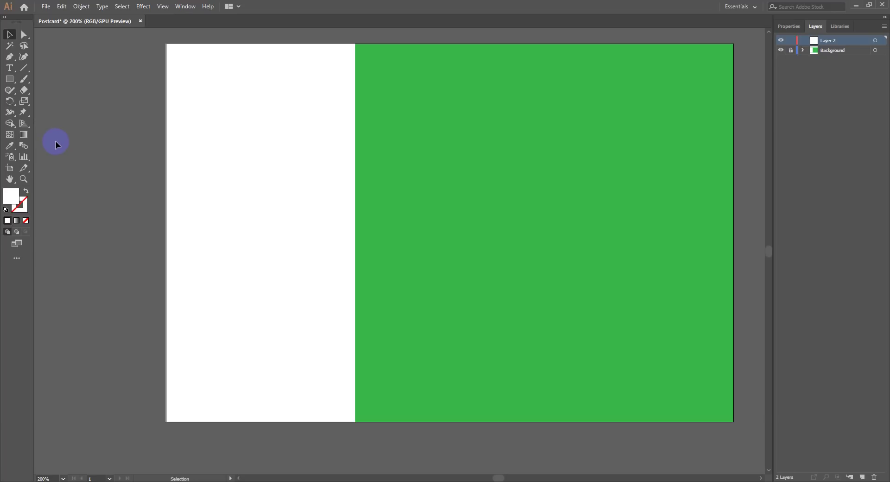
Step: Place a text line on the green area reading 'My NAme Is Aftab' over the placeholder
left_click(12, 73)
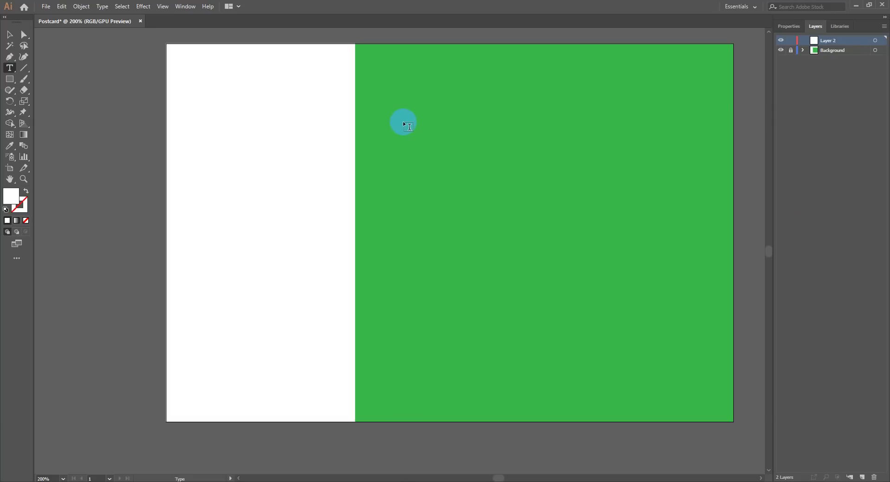
left_click(403, 122)
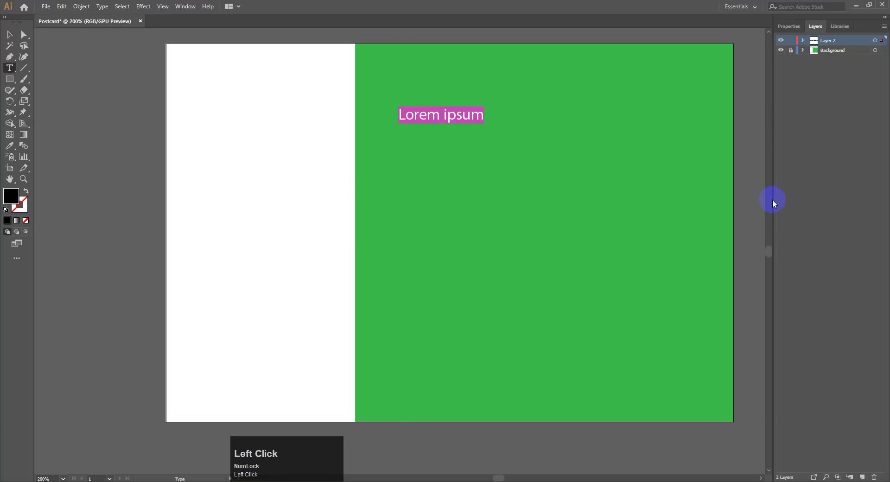
left_click(790, 30)
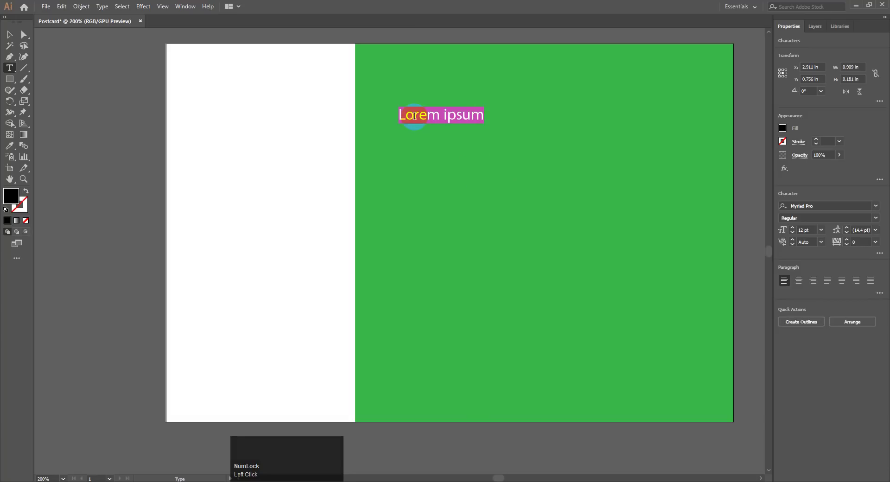
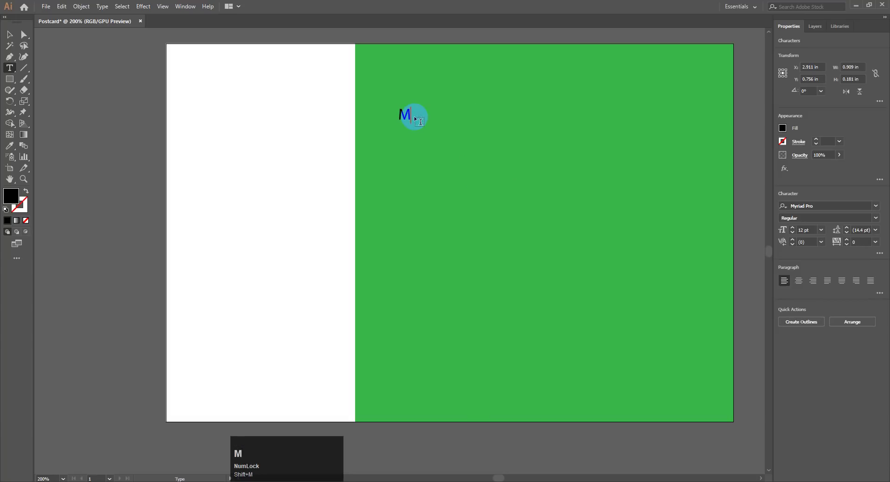
key("space")
key("shift+n")
key("shift+a")
key("m")
type("me")
key("space")
key("shift+i")
key("s")
key("space")
key("shift+a")
key("f")
type("ftab")
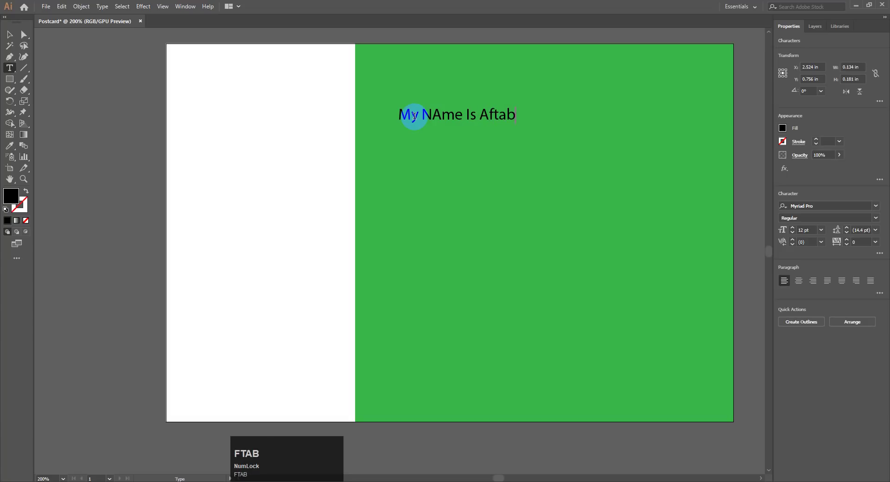
Step: Fix the capital A so the line reads 'My Name Is Aftab'
left_click(440, 111)
key("BackSpace")
key("a")
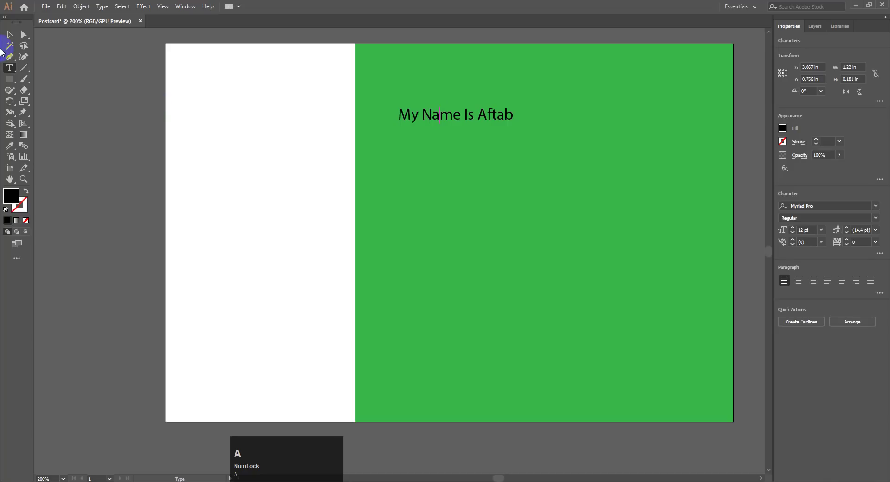
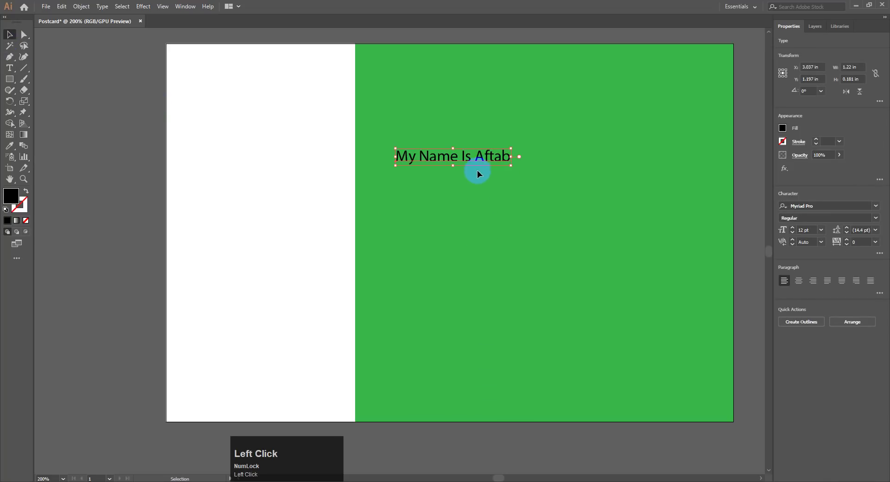
left_click(11, 71)
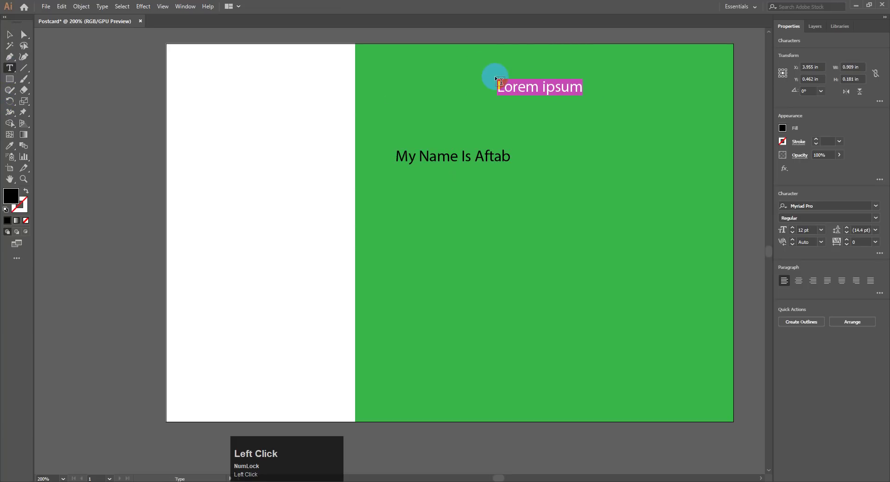
Step: Discard the stray placeholder and enlarge the 'My Name Is Aftab' line to about 22 pt
key("ctrl+z")
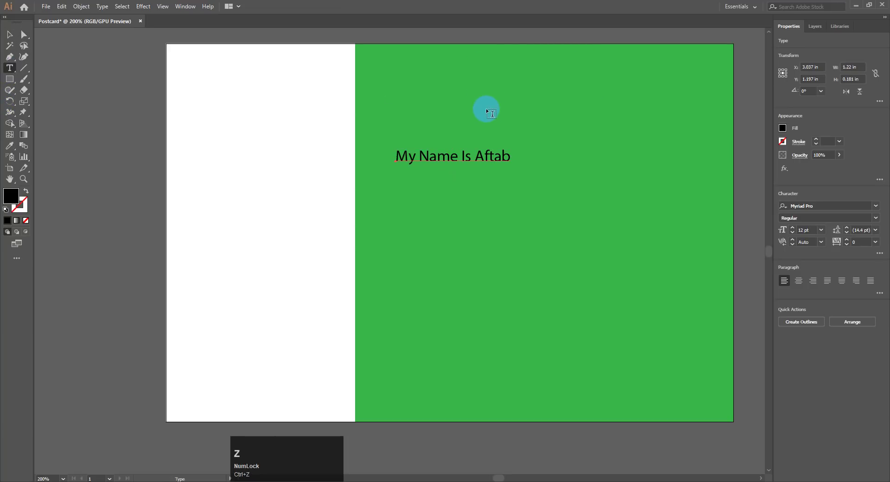
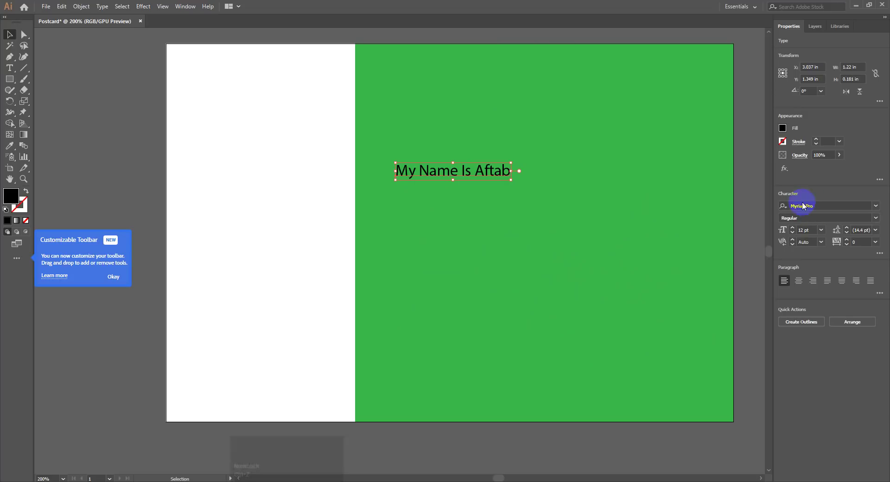
left_click(444, 171)
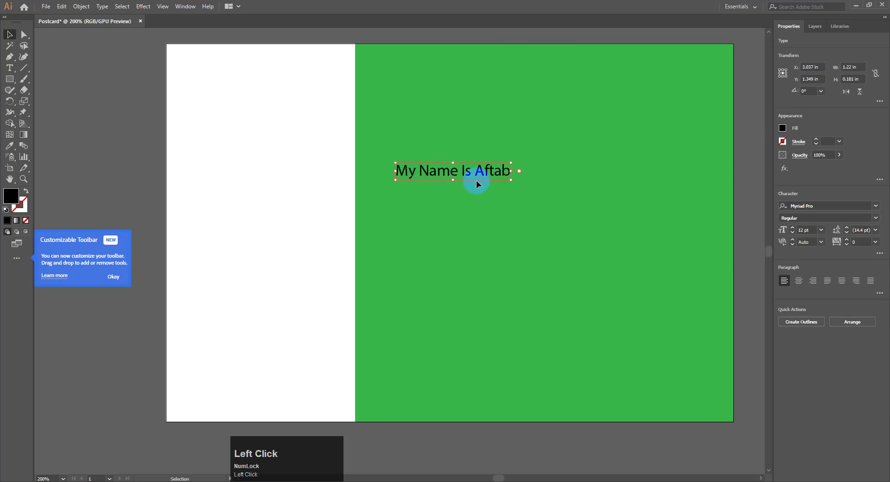
key("ctrl+m")
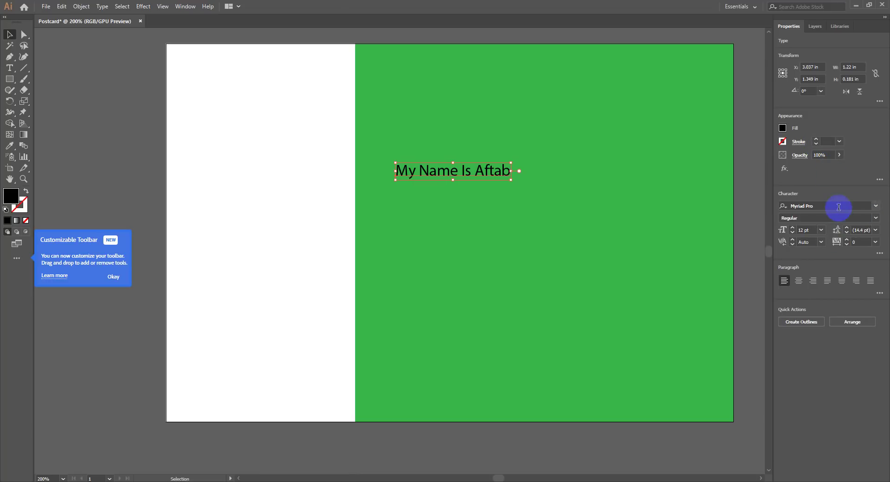
left_click(796, 231)
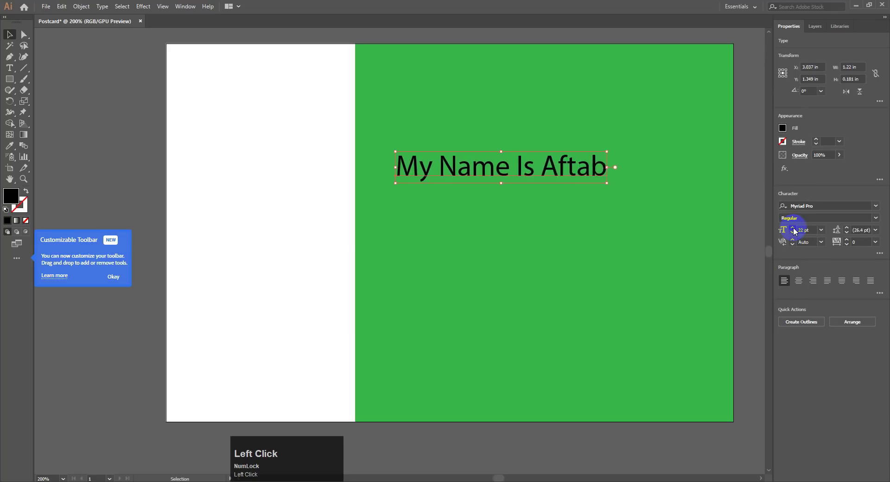
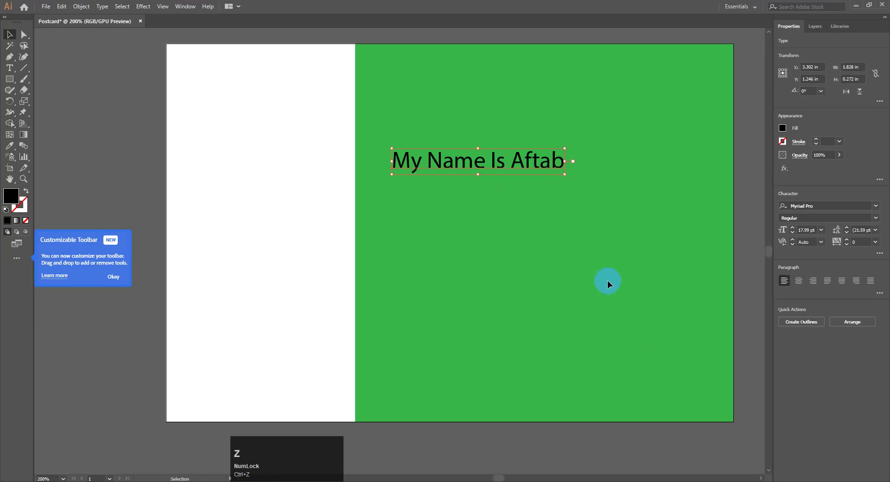
Step: Delete the name line and begin a new headline reading 'Learn Design'
key("Delete")
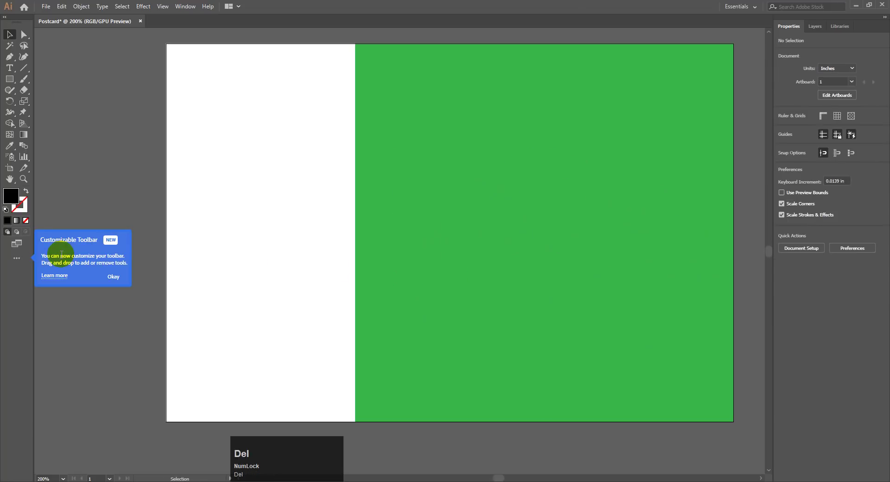
key("t")
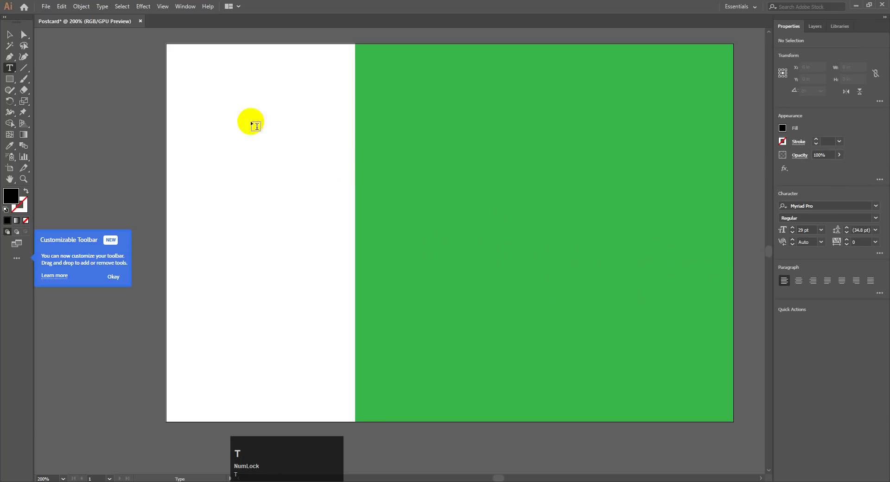
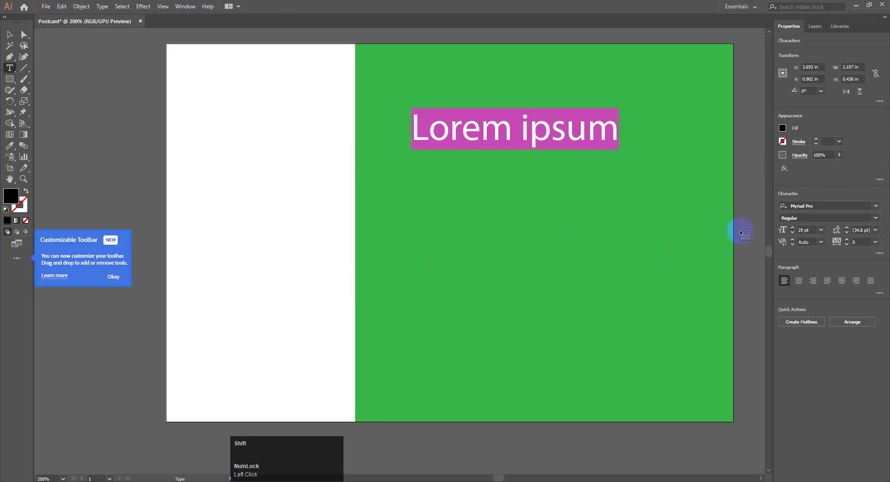
key("shift+l")
key("shift+e")
type("arn")
key("BackSpace")
key("e")
type("earn")
key("space")
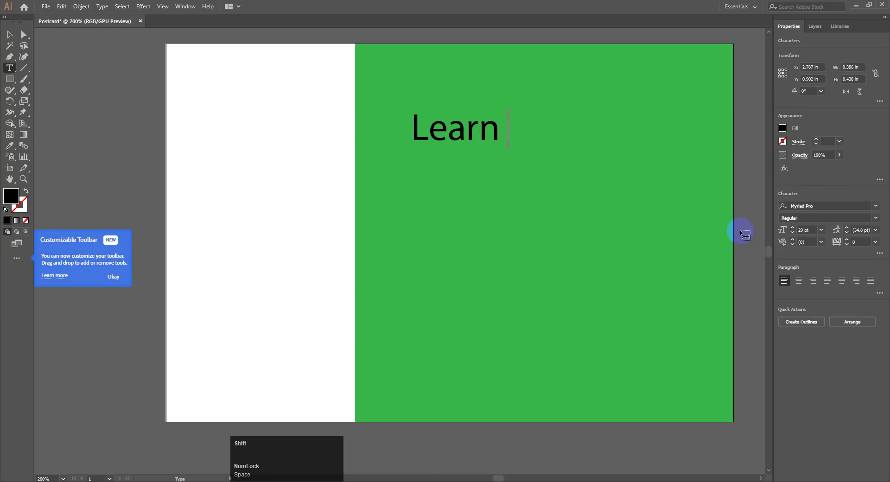
key("shift+d")
type("easign")
key("BackSpace")
type("sign")
Step: Complete the headline 'Learn Design Earn Money' and move it lower on the green area
key("space")
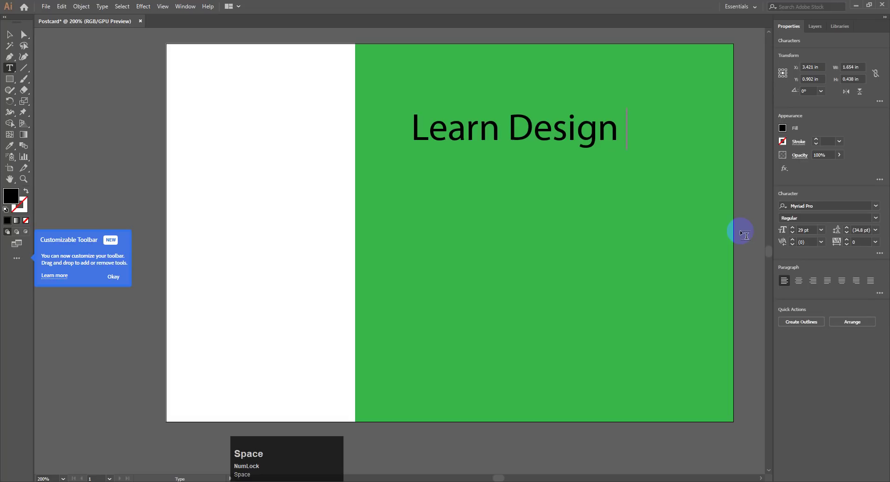
key("shift+e")
type("arn")
key("space")
key("shift+m")
type("oney")
left_click_drag(11, 34, 542, 189)
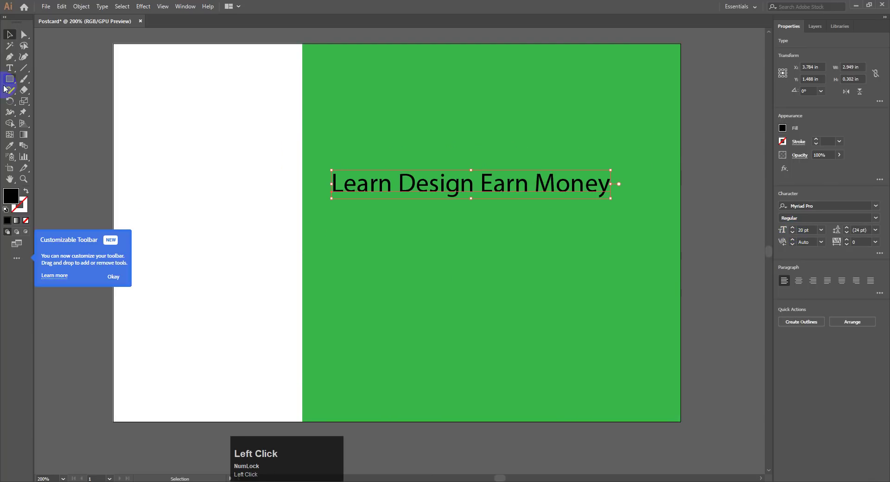
left_click(10, 72)
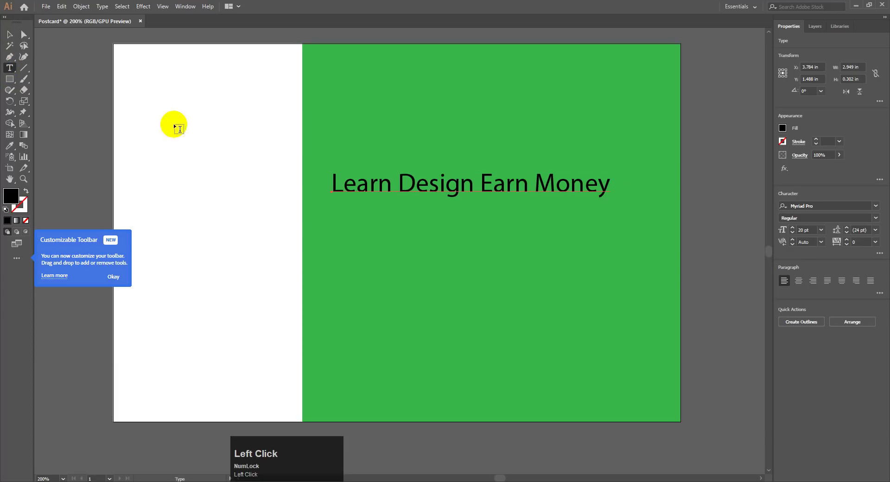
left_click_drag(326, 221, 792, 233)
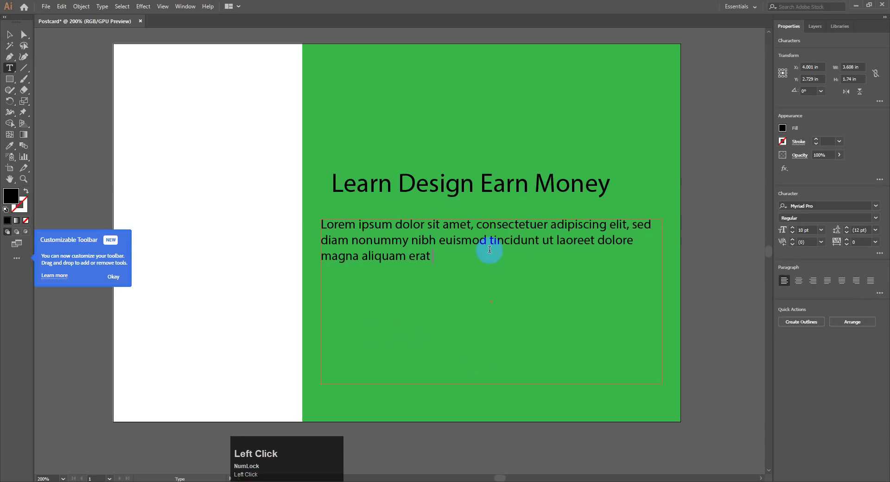
left_click(437, 253)
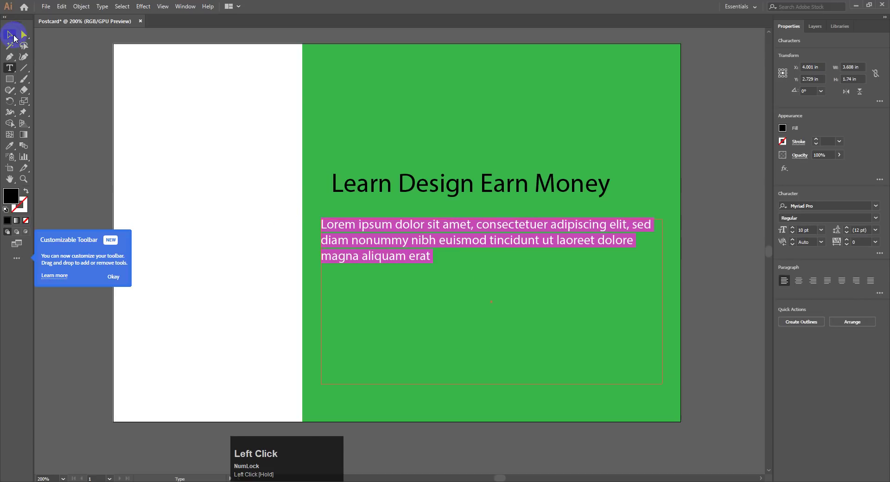
key("Delete")
left_click(12, 70)
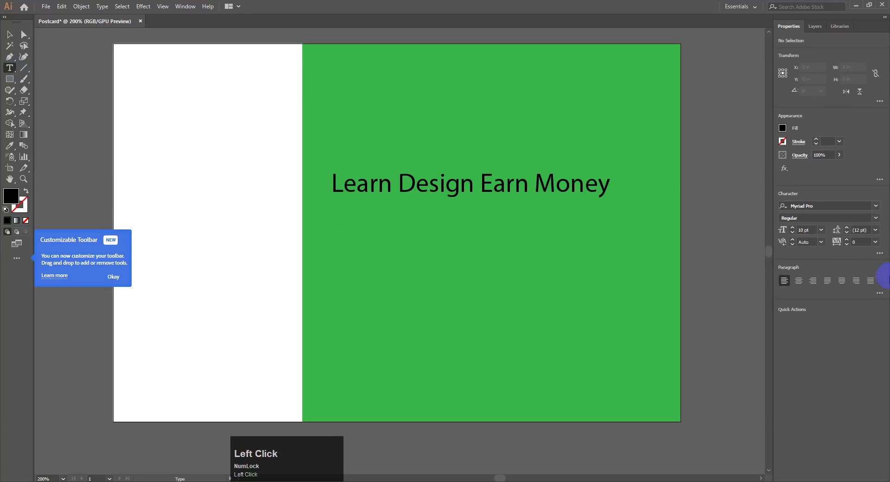
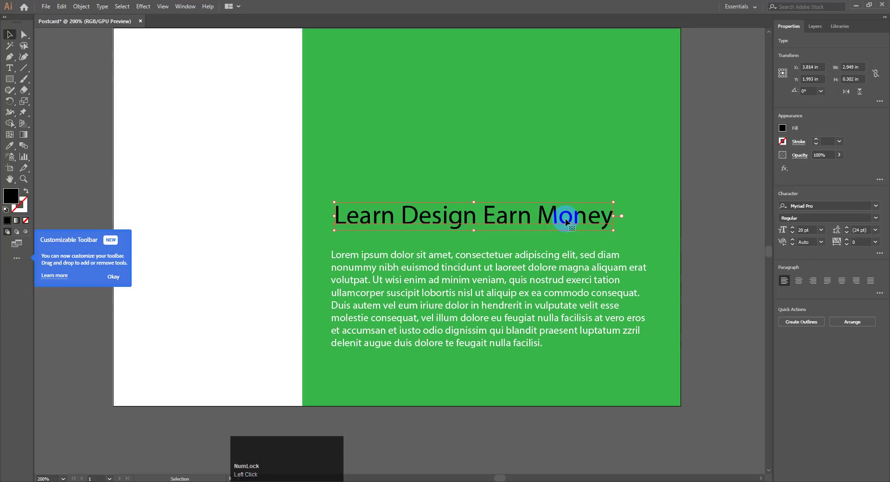
Step: Select the headline above the body paragraph and reach for the Window menu's panels
left_click(515, 223)
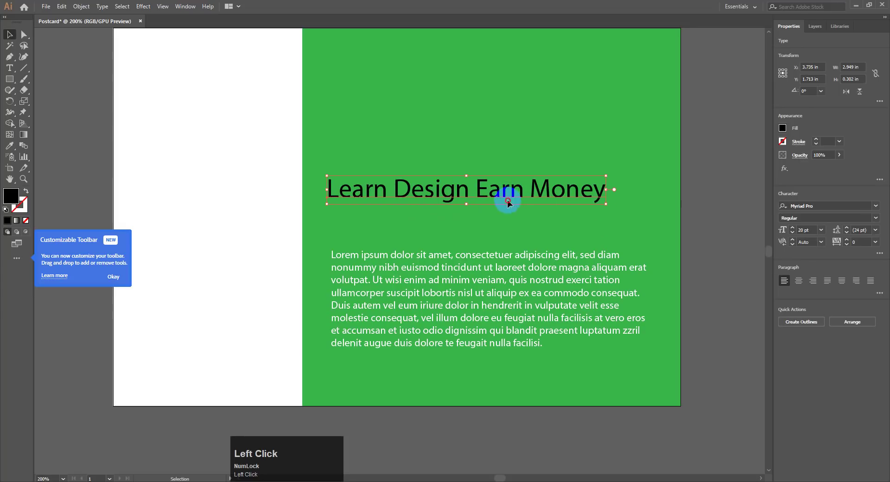
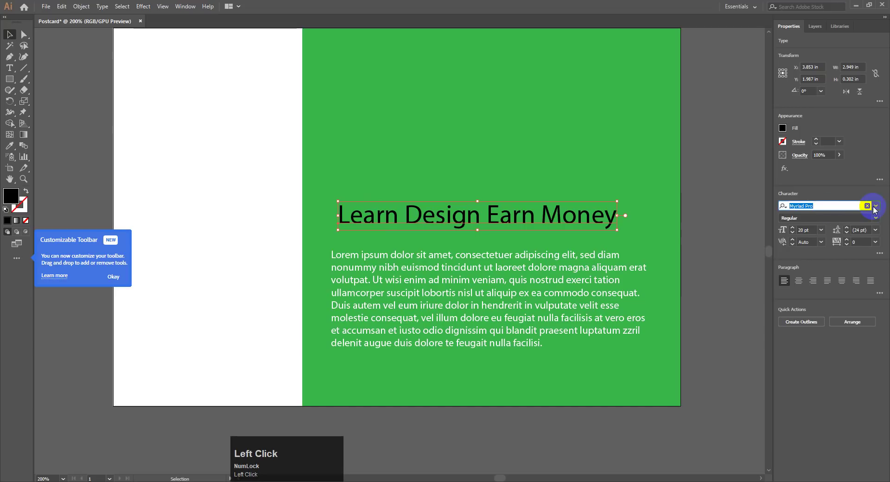
left_click(185, 9)
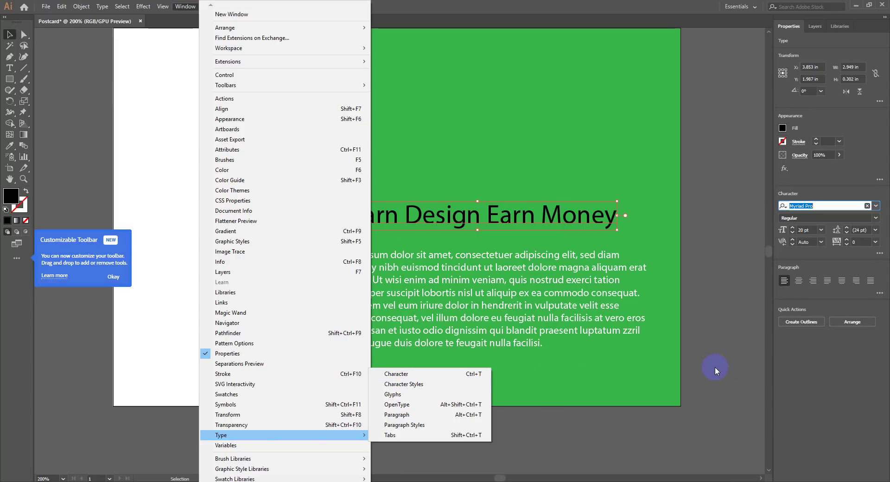
Step: Justify the lorem ipsum body paragraph with its last line aligned left
left_click(688, 411)
key("ctrl+t")
left_click(354, 68)
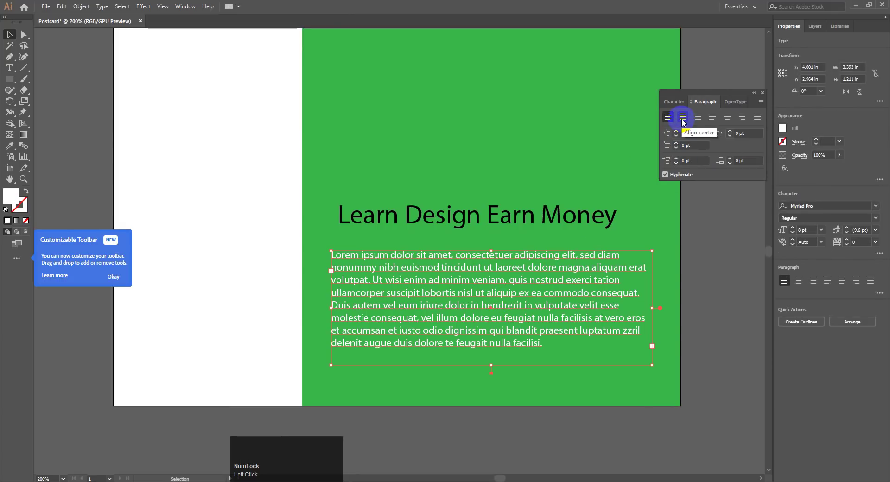
left_click(684, 121)
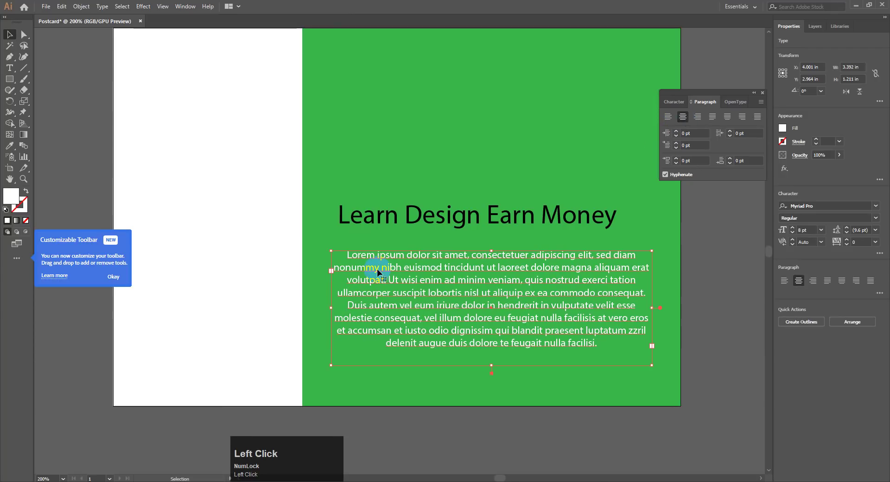
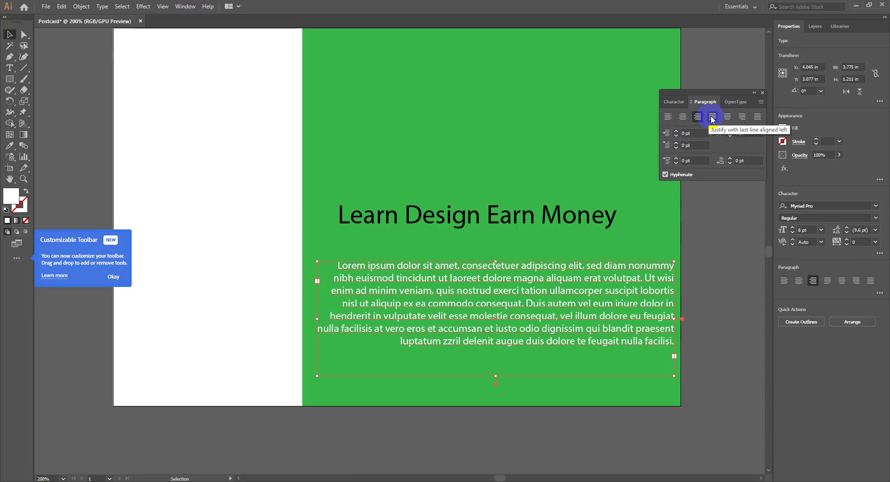
left_click(713, 118)
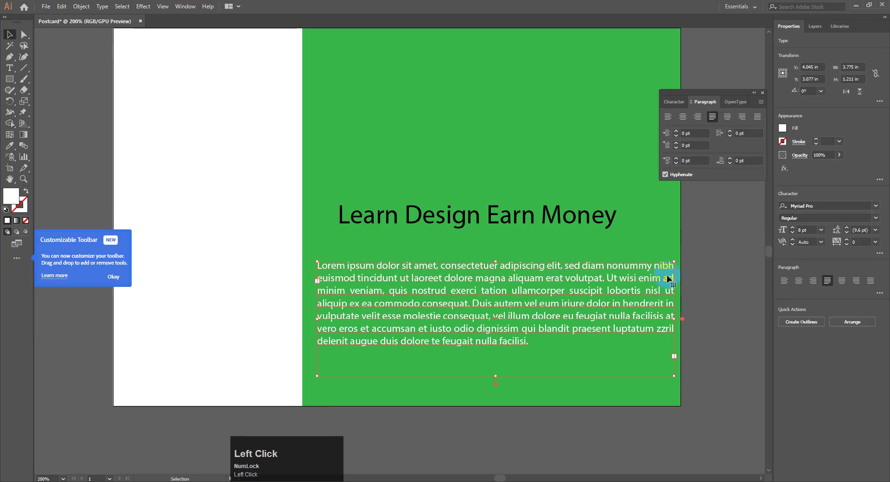
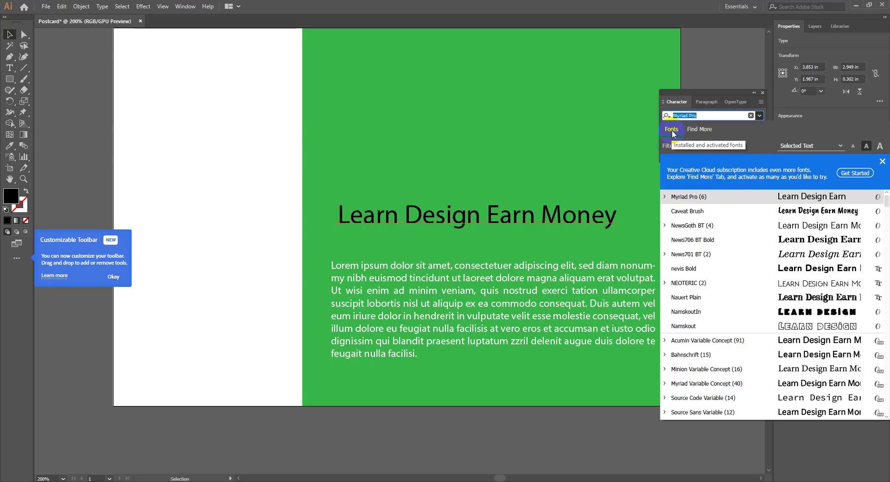
Step: Duplicate the Learn Design Earn Money headline below the original and try Caveat Brush on the copy
left_click(690, 149)
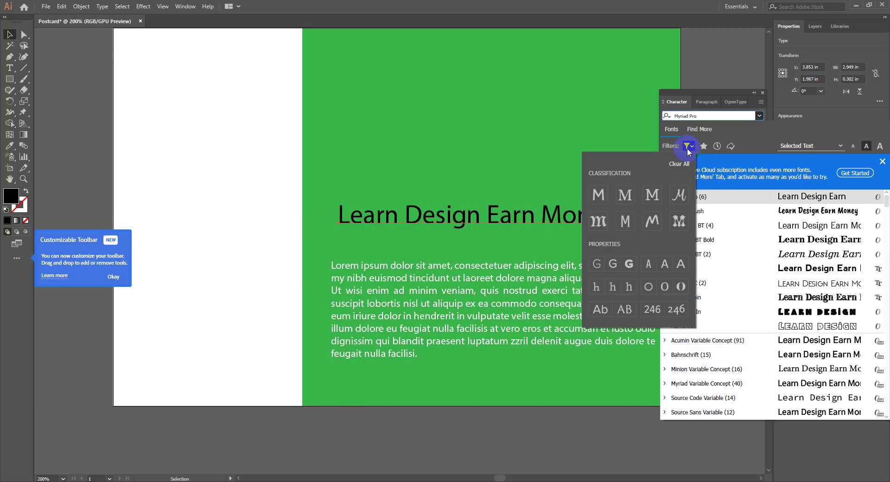
left_click(483, 134)
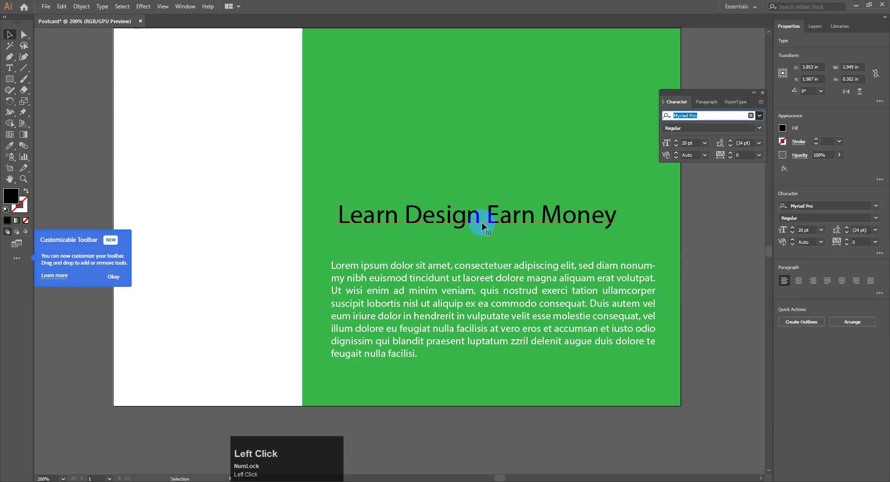
left_click(501, 220)
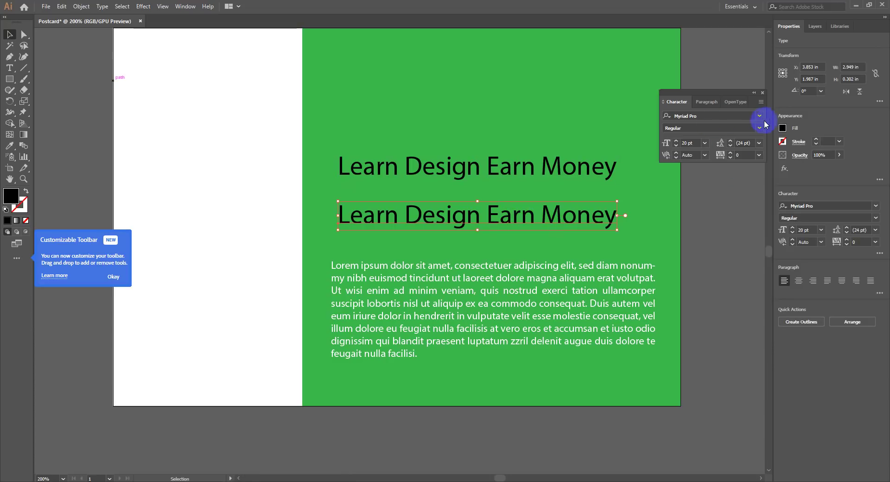
left_click(763, 120)
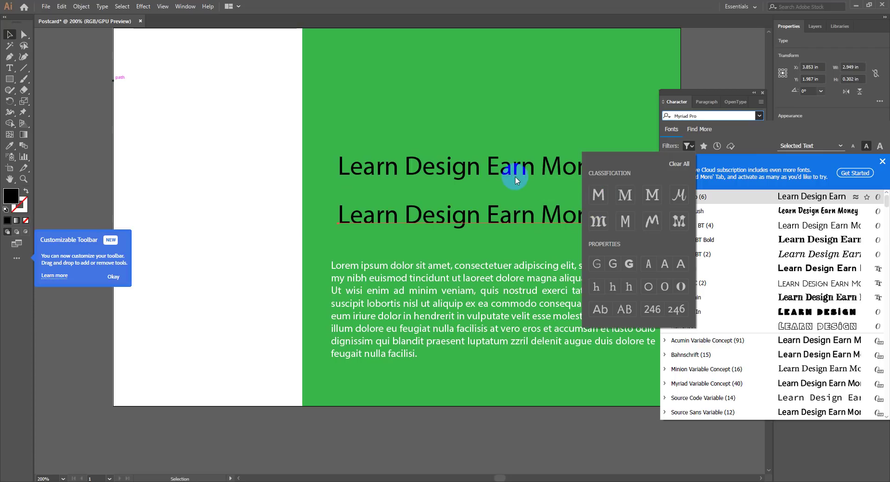
left_click(506, 223)
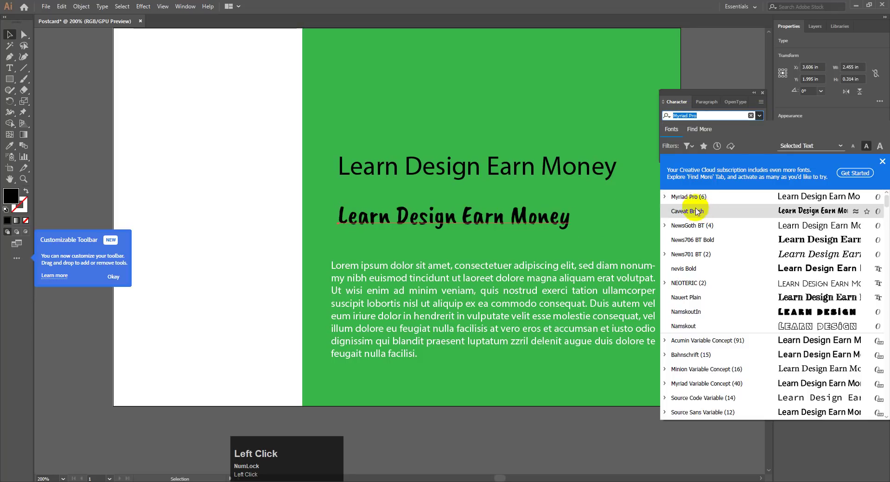
Step: Filter the font list to serif fonts and set the headline copy in Afta Serif
left_click(688, 145)
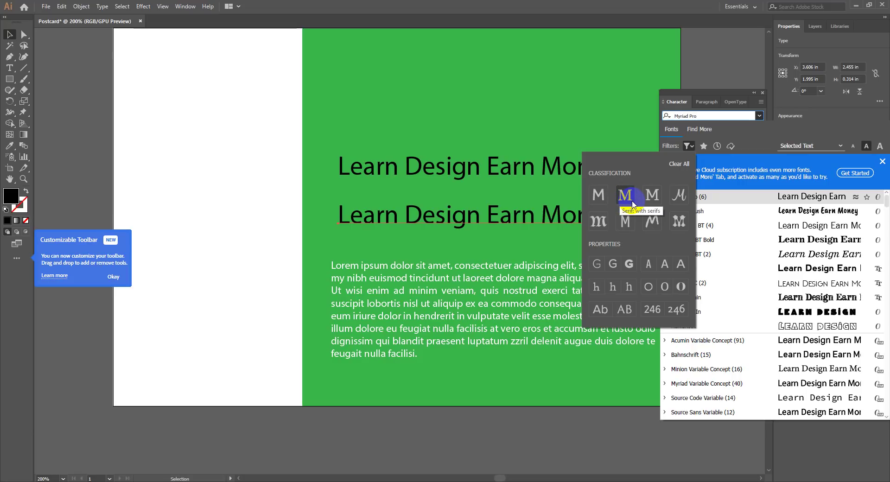
left_click(561, 220)
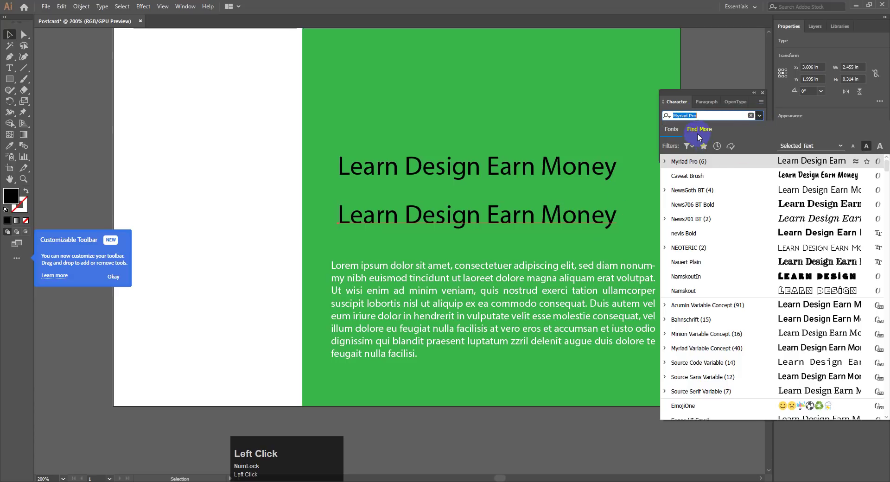
left_click(689, 147)
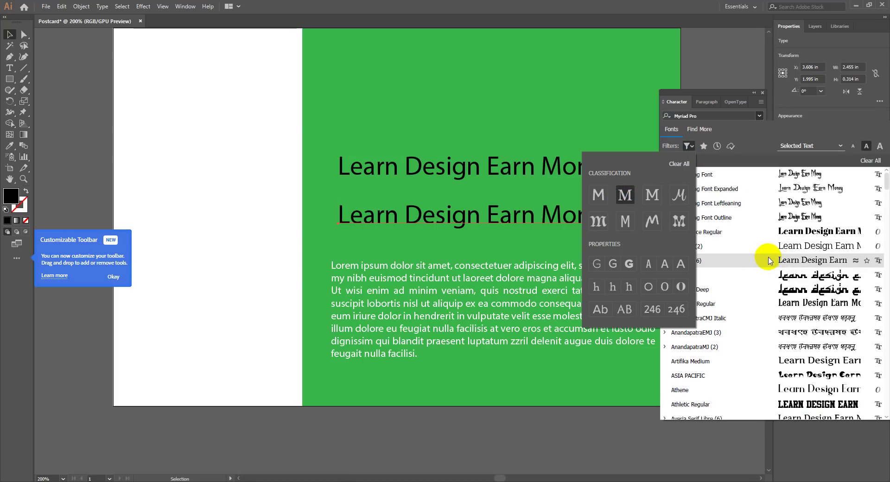
left_click(804, 265)
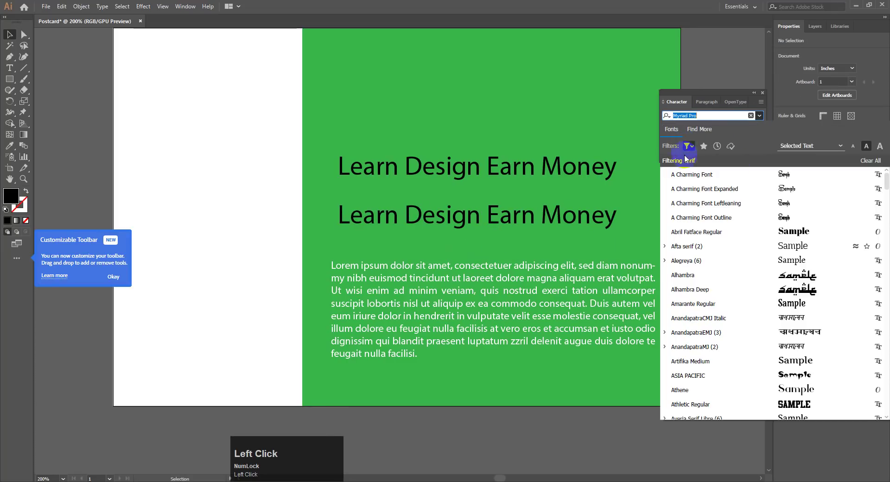
left_click(692, 149)
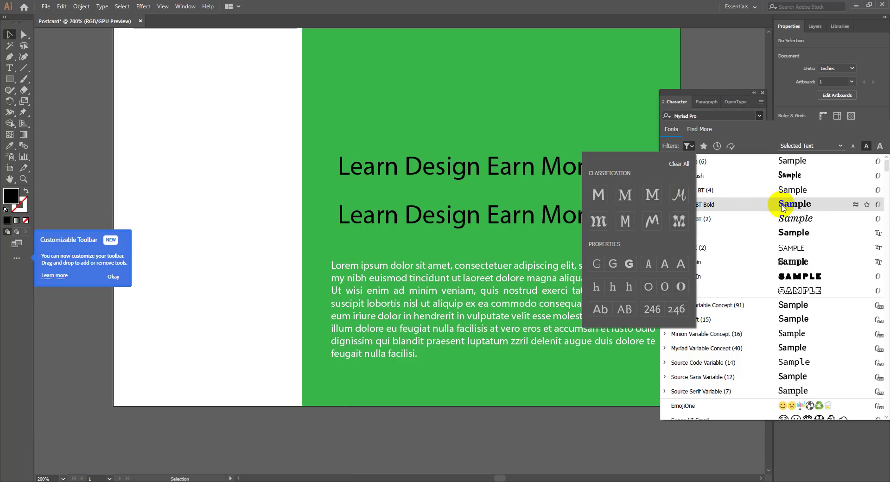
left_click(633, 198)
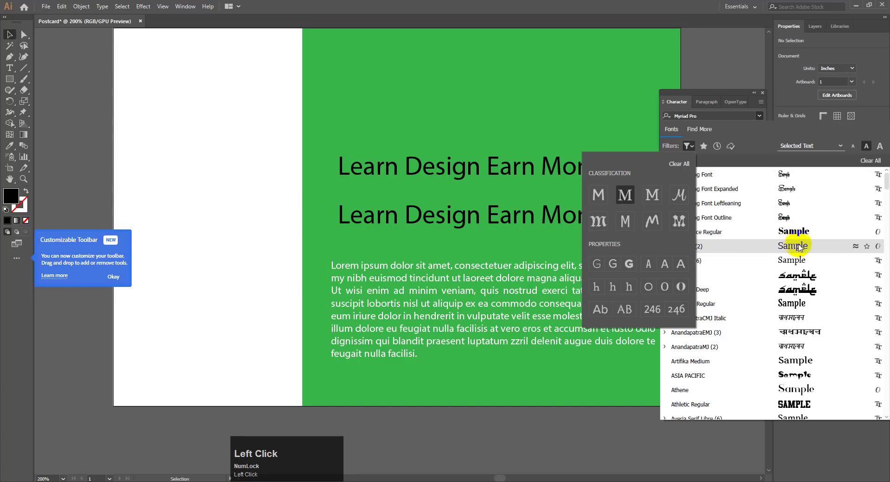
left_click(806, 235)
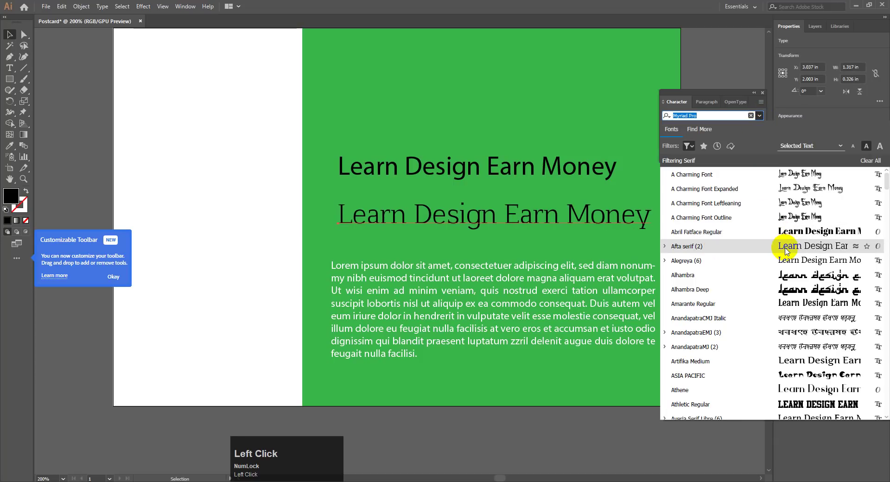
Step: Zoom in to inspect the serif lettering and return to the font filters for the copy
left_click(787, 250)
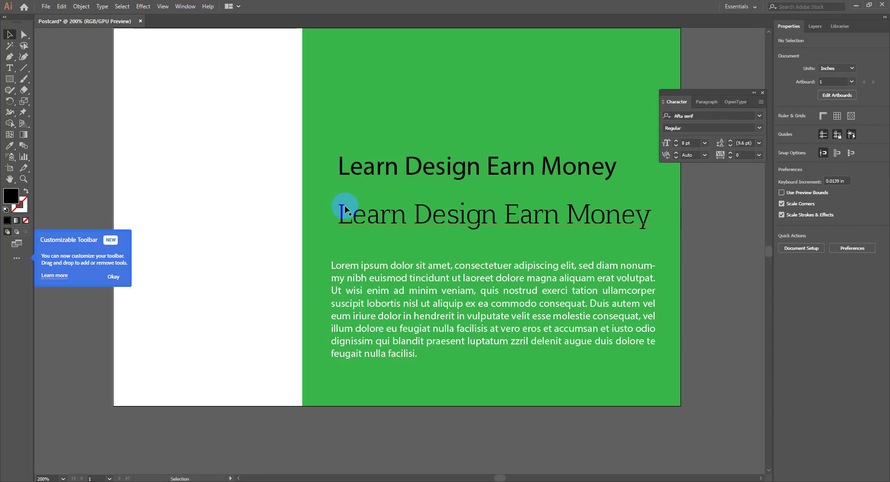
left_click(345, 207)
key("ctrl+=")
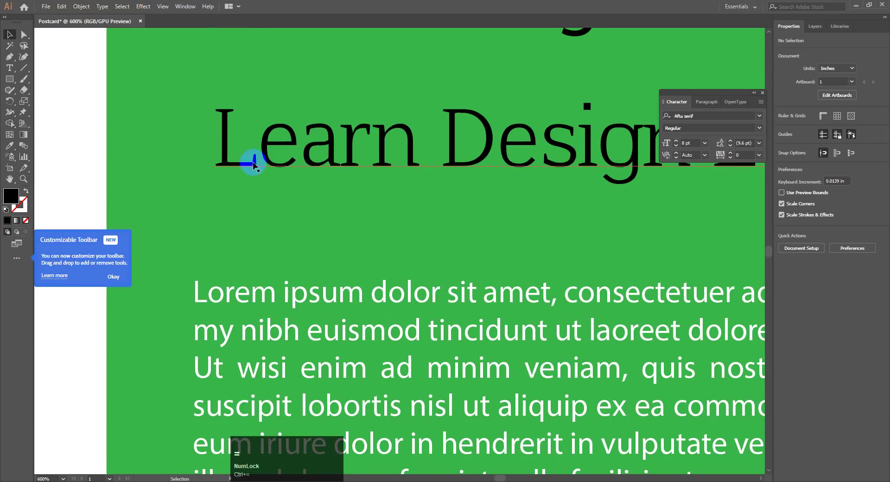
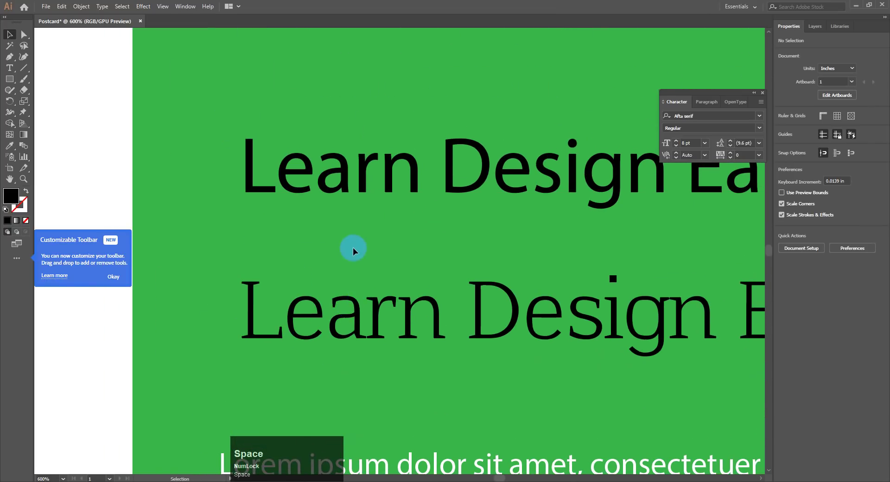
left_click(763, 119)
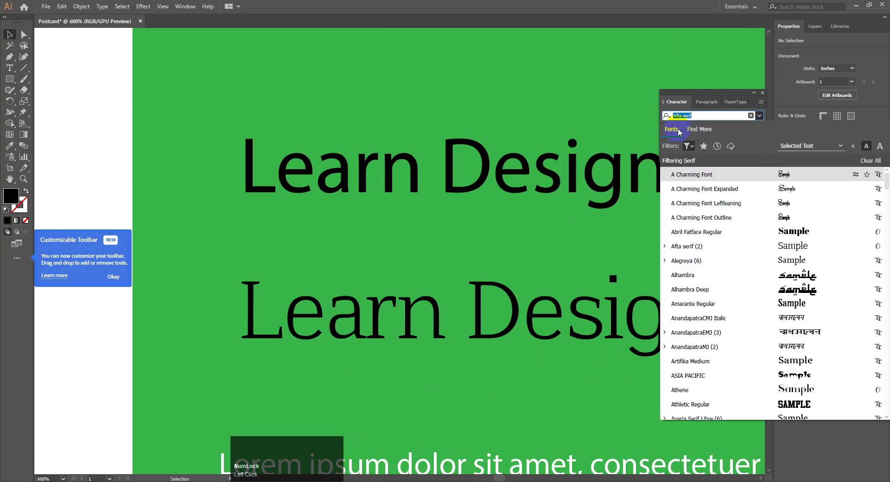
left_click(691, 151)
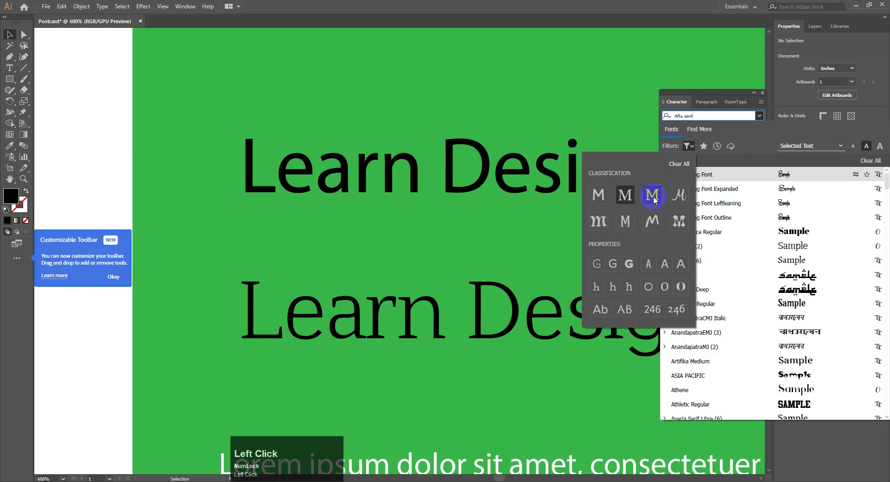
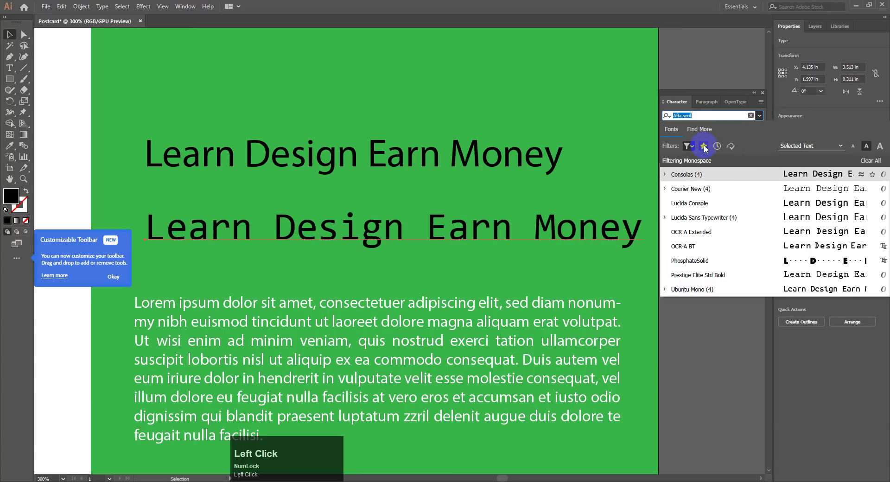
Step: Filter to handwritten heavy-weight fonts, try Alhambra, then set the copy in Cybertron Moviecaps Bold
left_click(694, 149)
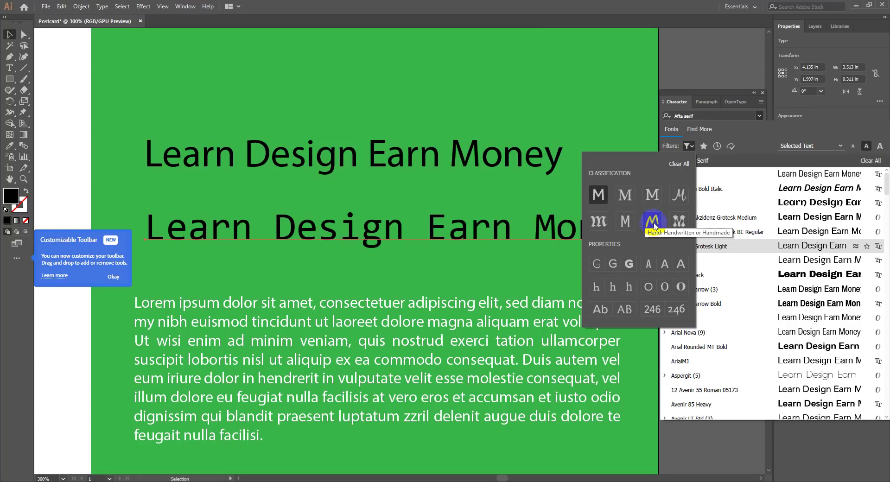
left_click(659, 222)
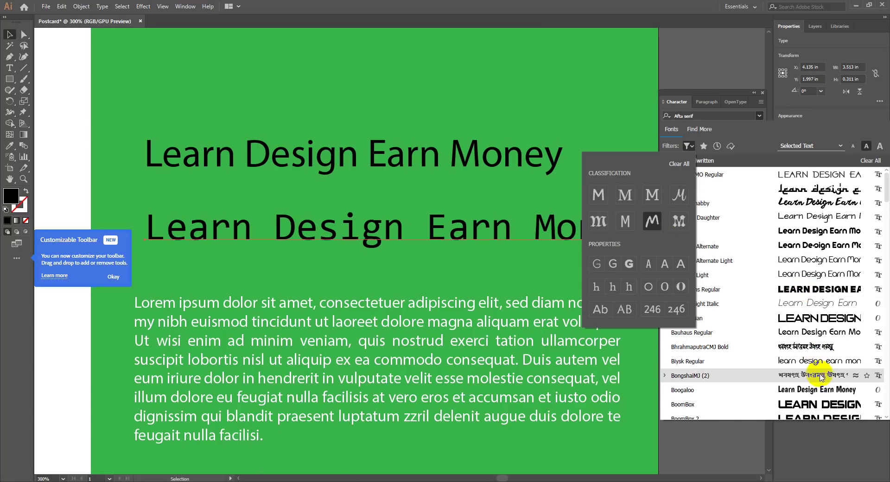
left_click(825, 367)
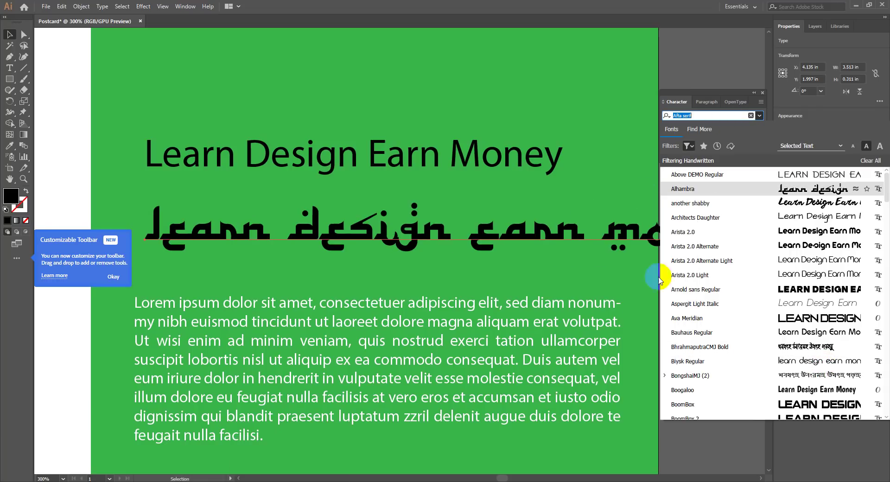
left_click(764, 117)
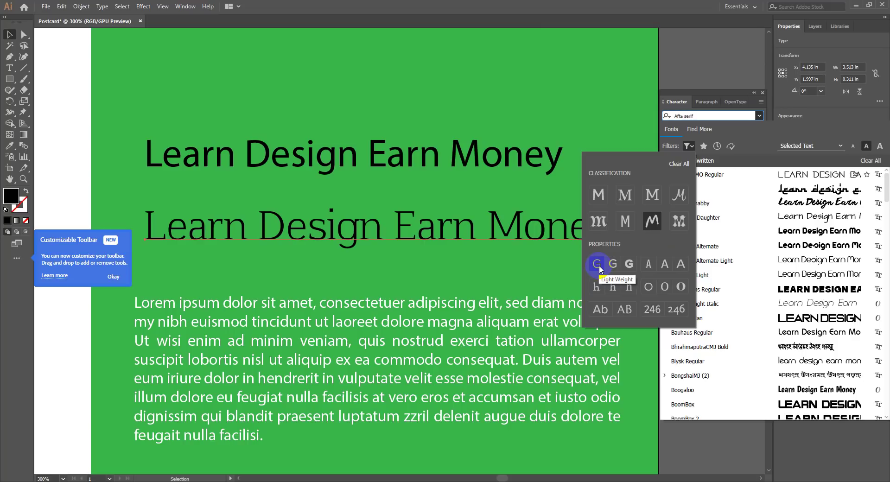
left_click(630, 267)
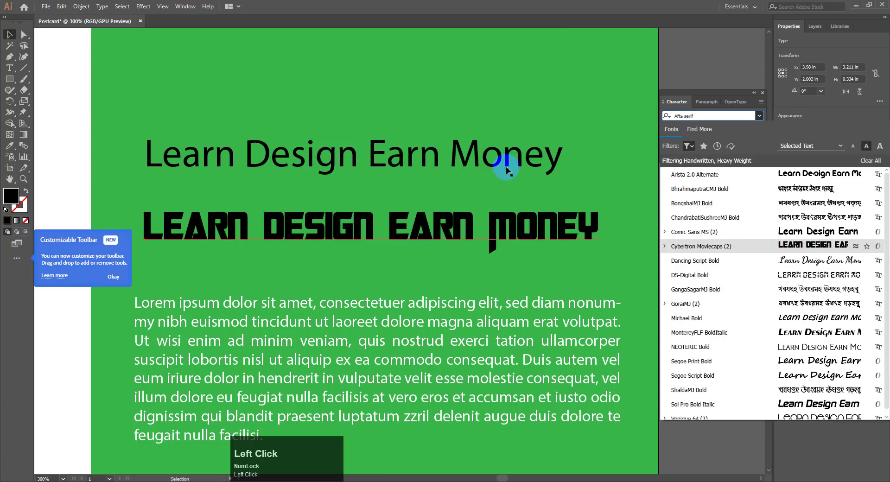
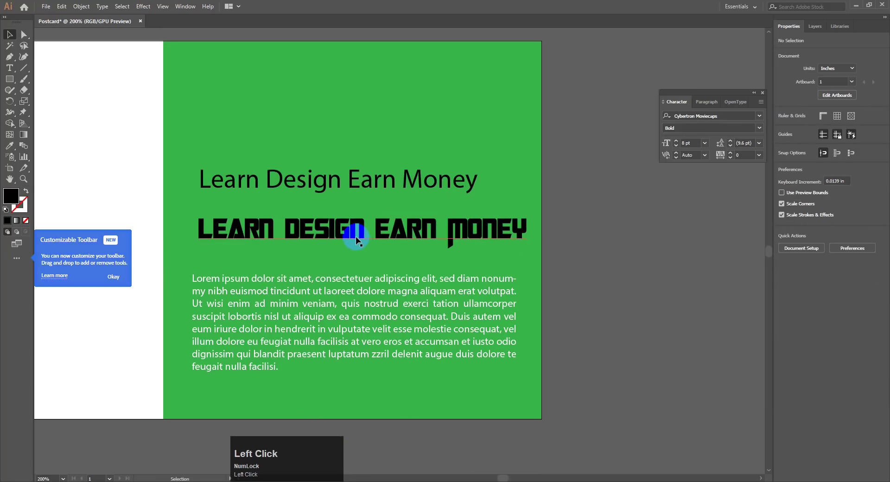
left_click_drag(379, 183, 322, 165)
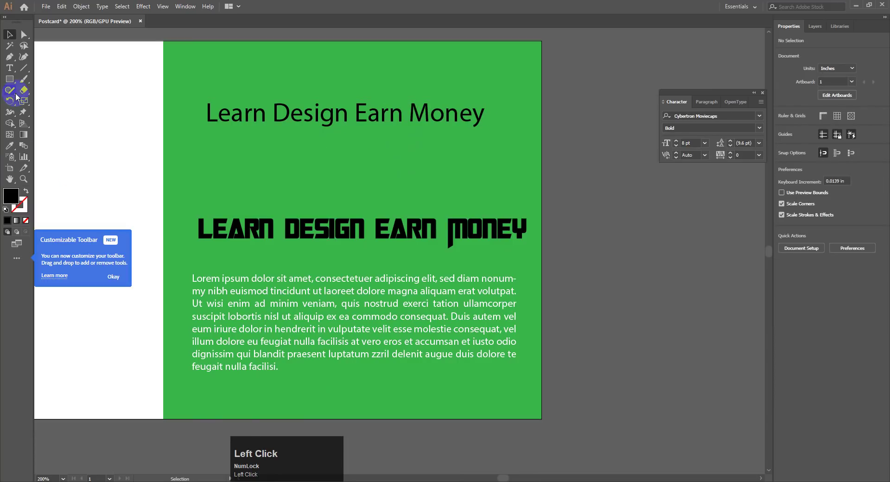
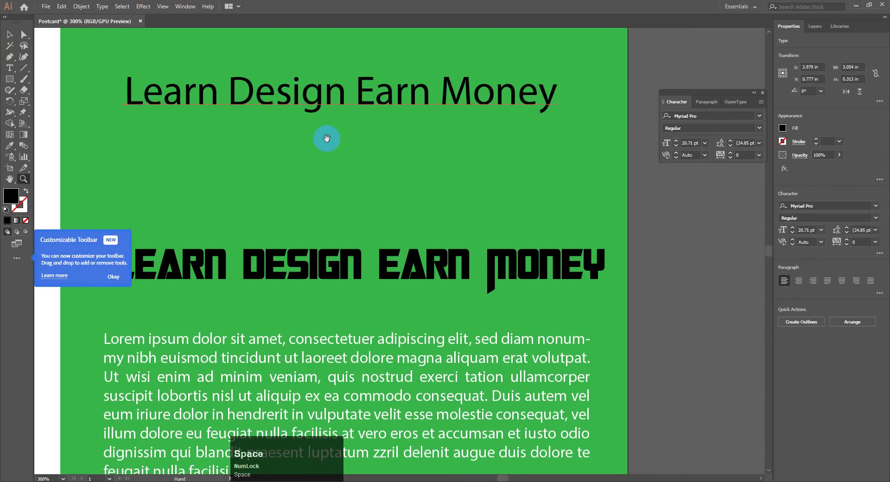
Step: Narrow the plain heading's box so Learn Design wraps above Earn Money and tighten it around the lines
left_click(488, 288)
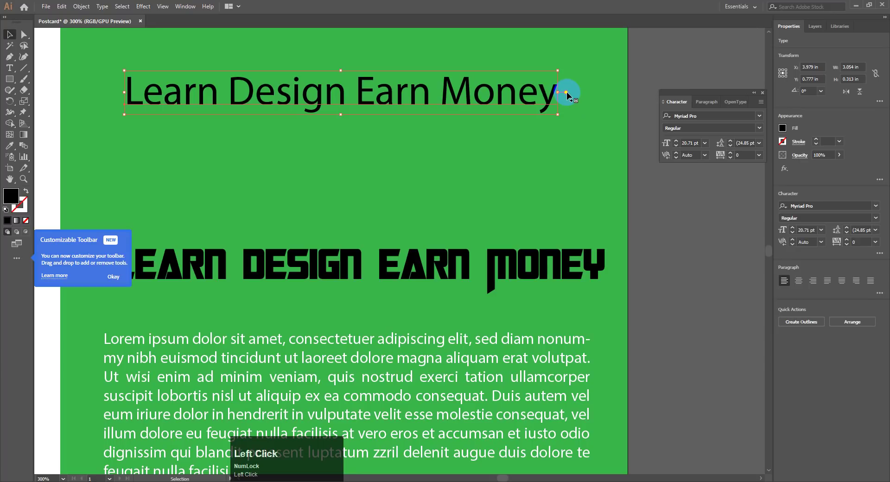
left_click_drag(568, 93, 571, 177)
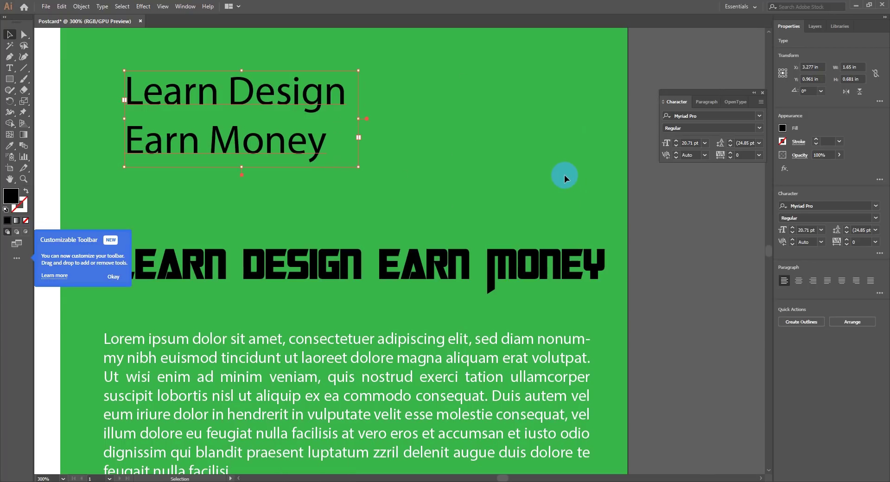
key("space")
left_click(488, 288)
key("space")
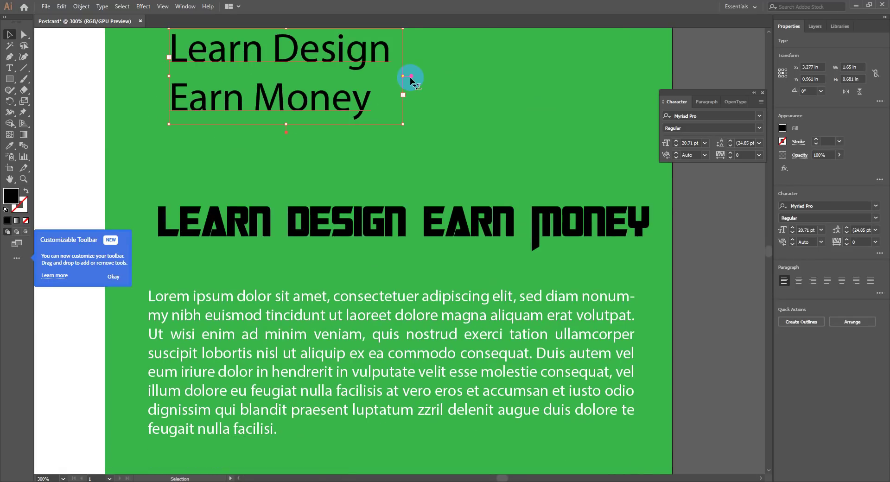
left_click(411, 79)
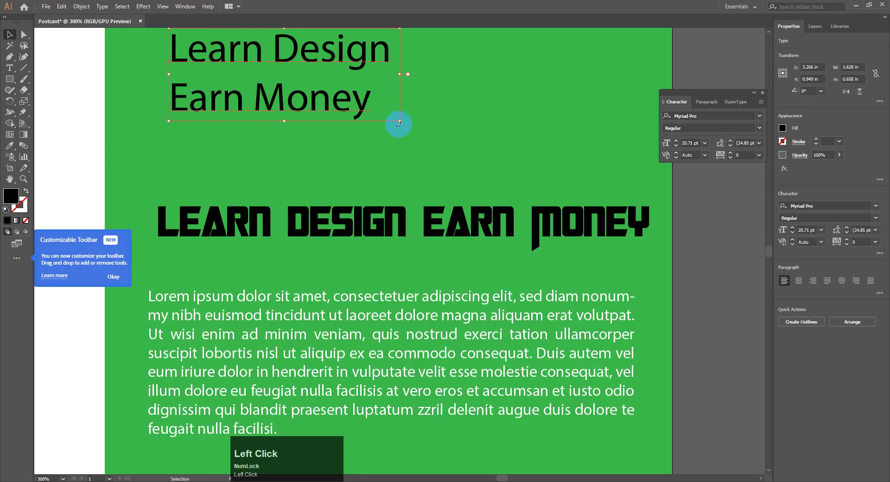
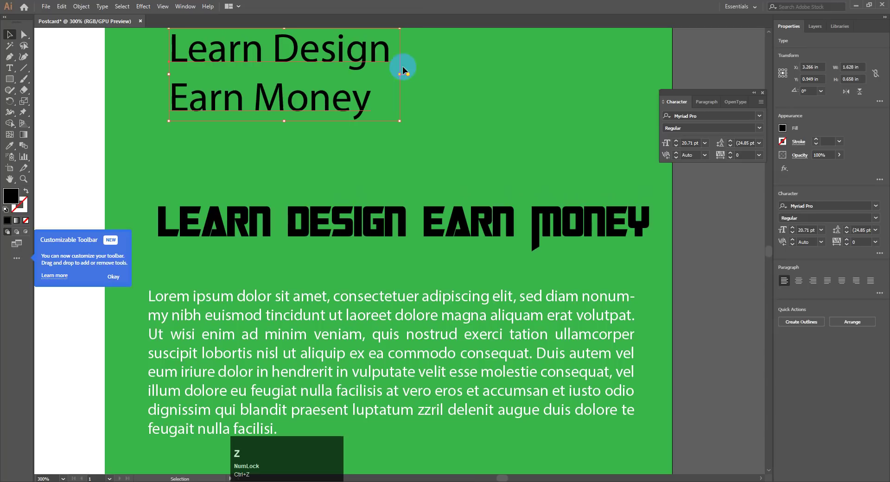
left_click(455, 315)
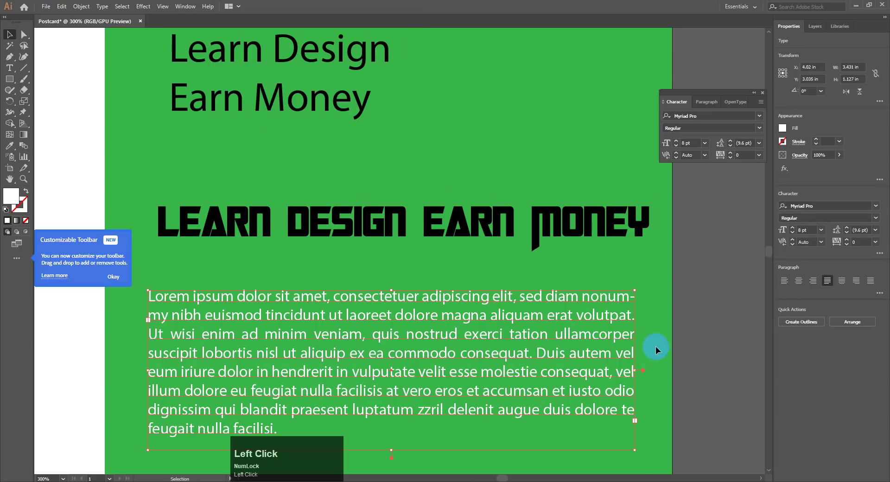
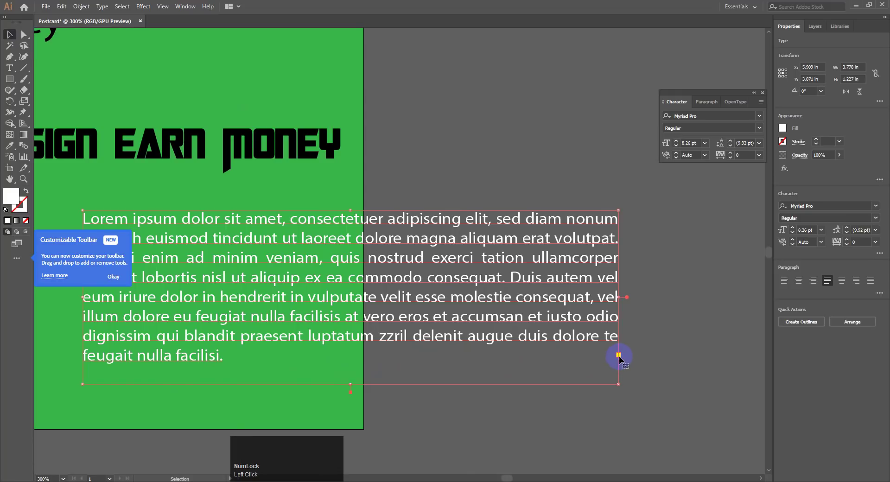
key("ctrl+z")
key("space")
left_click(224, 167)
key("ctrl+z")
key("space")
left_click(360, 121)
key("space")
key("ctrl+z")
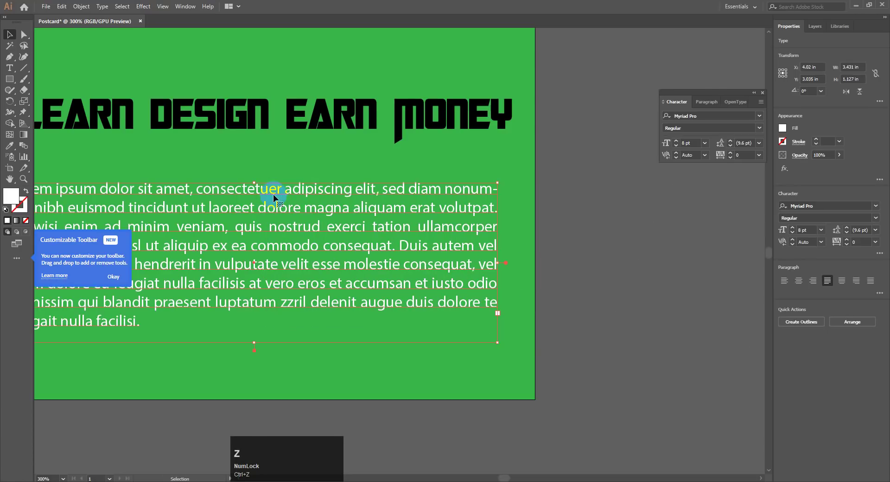
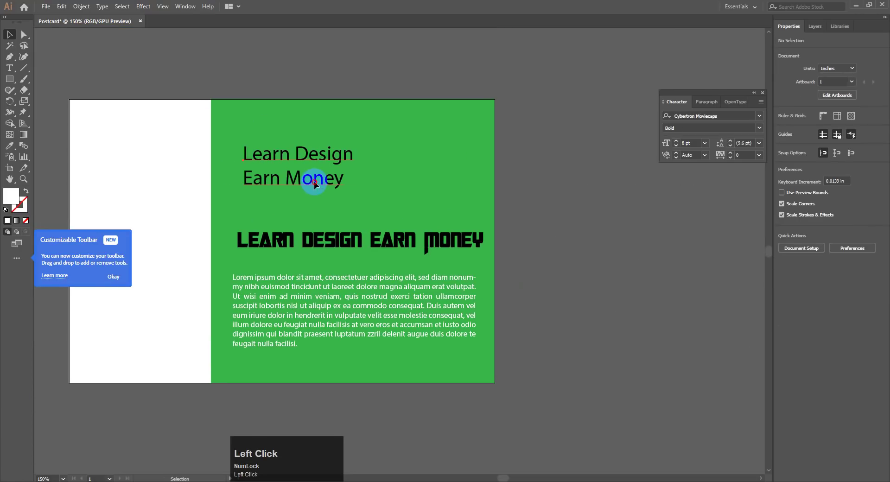
Step: Delete the plain heading and move a small LEARN DESIGN above the enlarged EARN MONEY title
key("Delete")
left_click(397, 244)
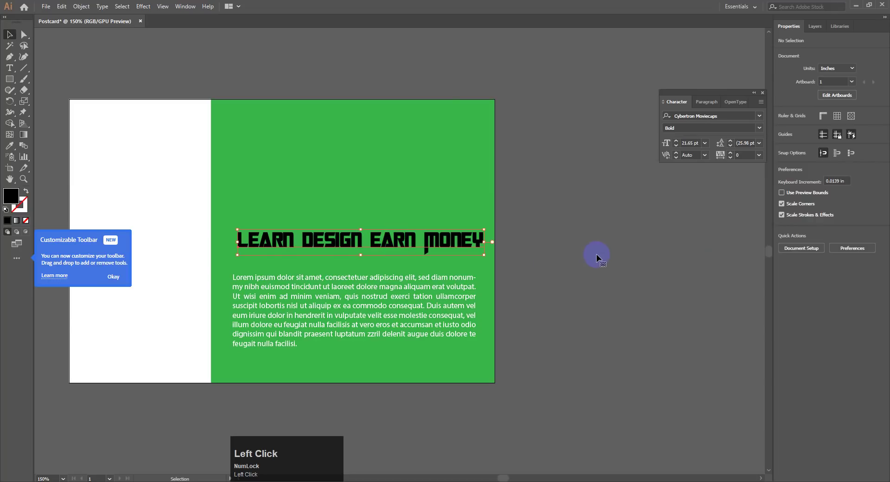
key("ctrl+=")
key("space")
left_click(528, 271)
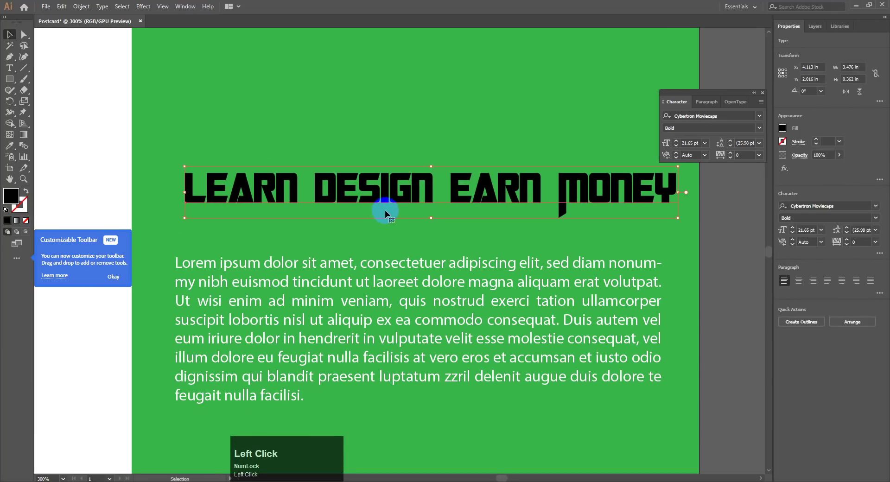
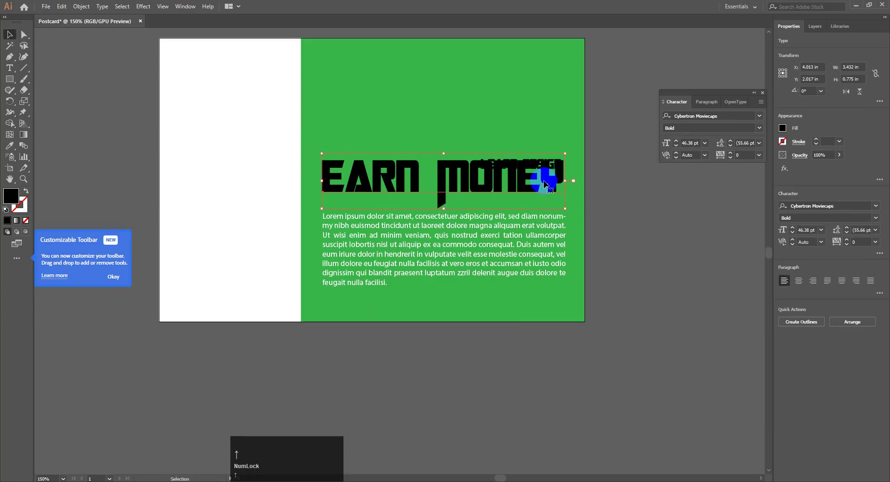
left_click_drag(618, 189, 690, 218)
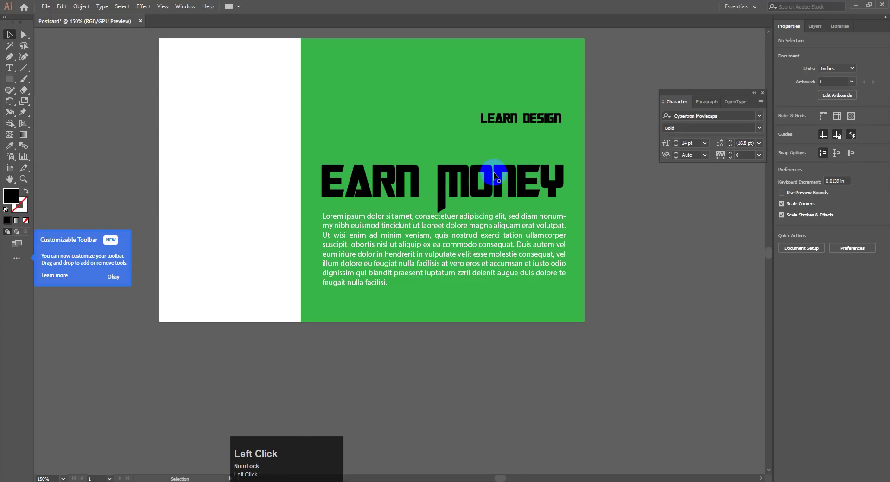
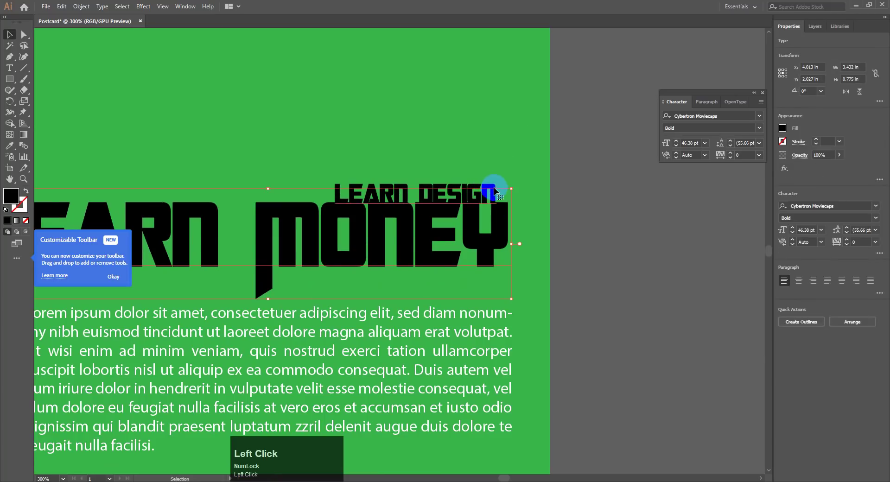
Step: Widen LEARN DESIGN tracking and set the body paragraph leading to 21 pt
left_click(471, 169)
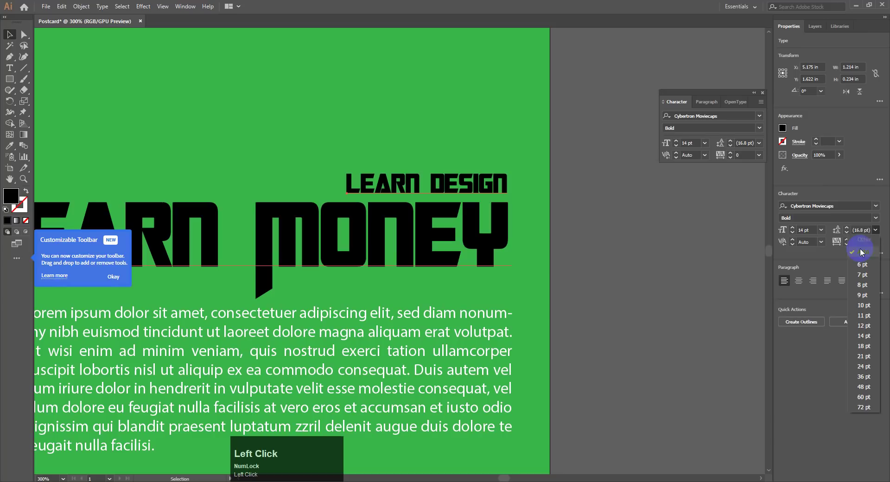
left_click(859, 189)
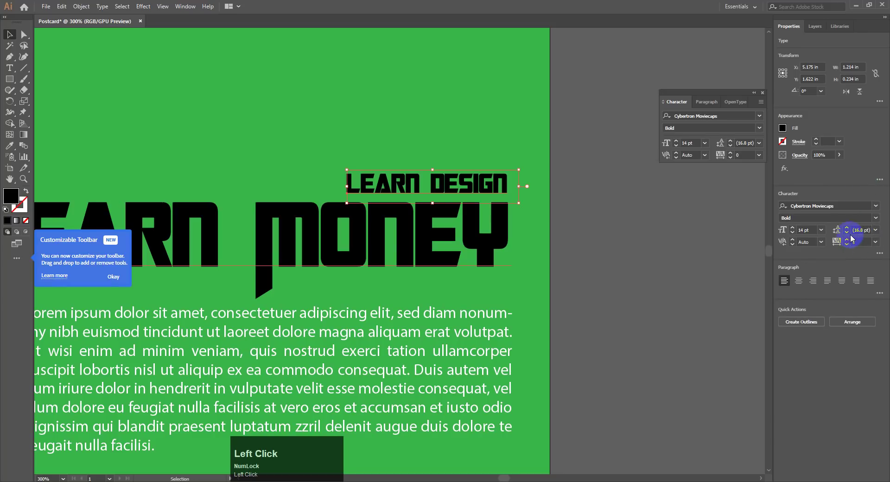
left_click(443, 323)
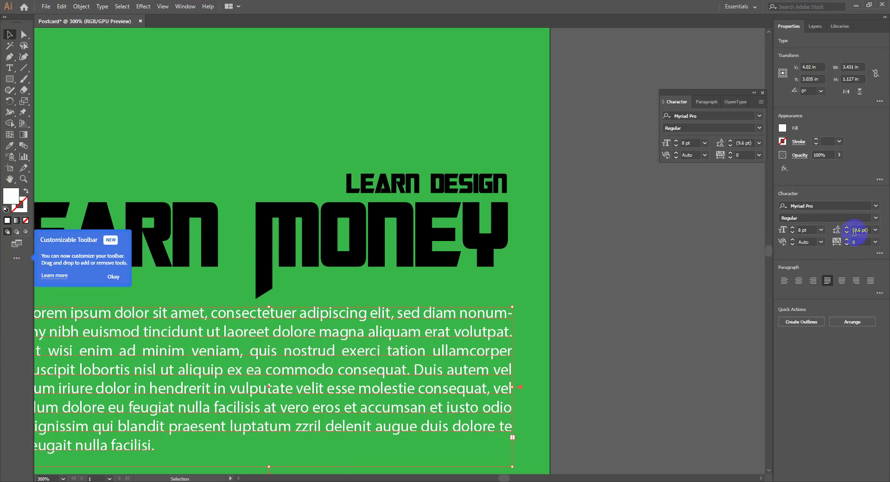
left_click(878, 233)
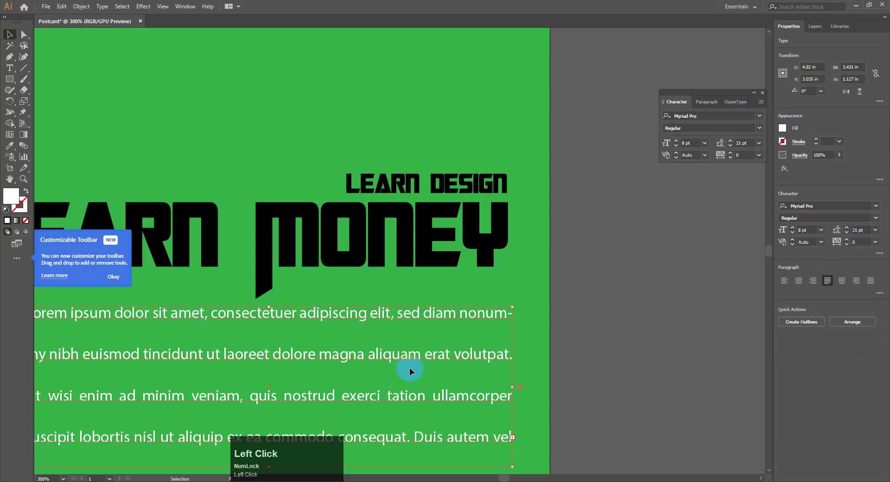
key("ctrl+-")
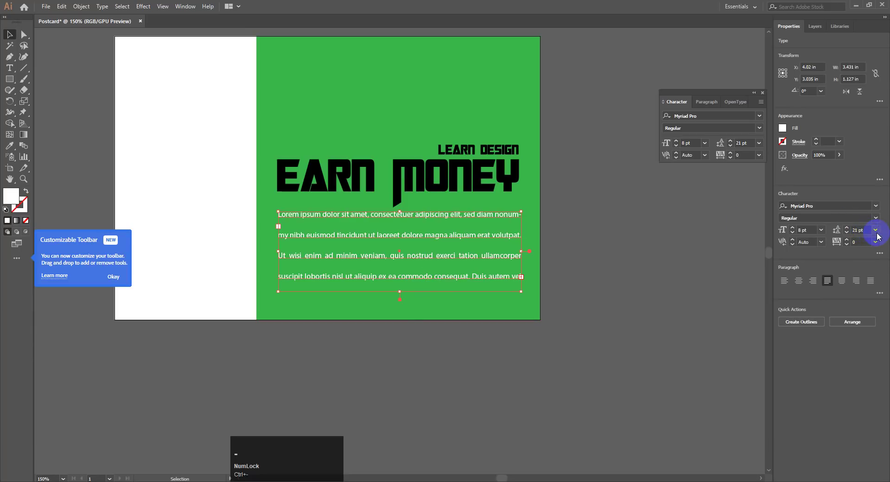
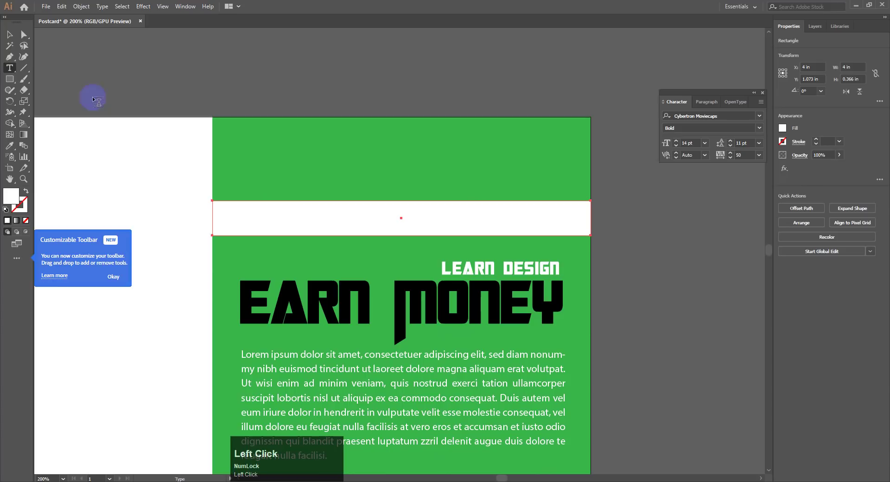
Step: Type 'How to Earn Money?' as the new line above the white strip
key("shift+h")
key("BackSpace")
key("shift+h")
type("ow")
key("space")
type("to")
key("space")
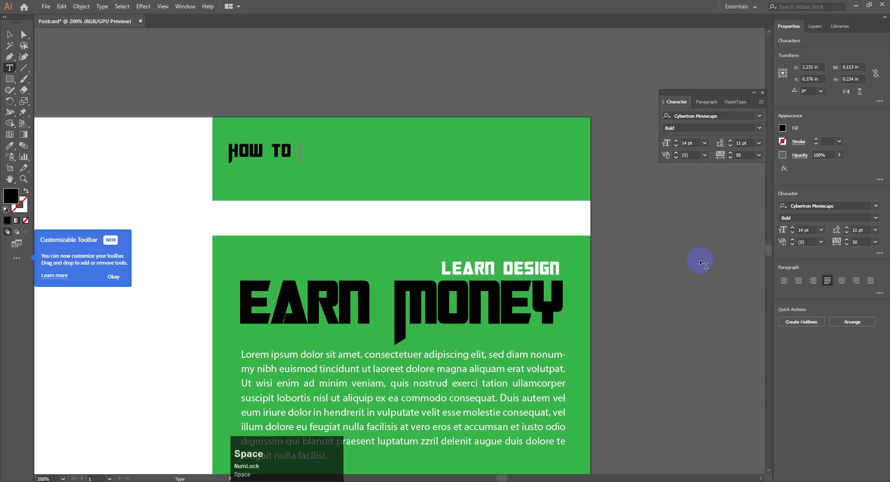
key("shift+e")
type("ar")
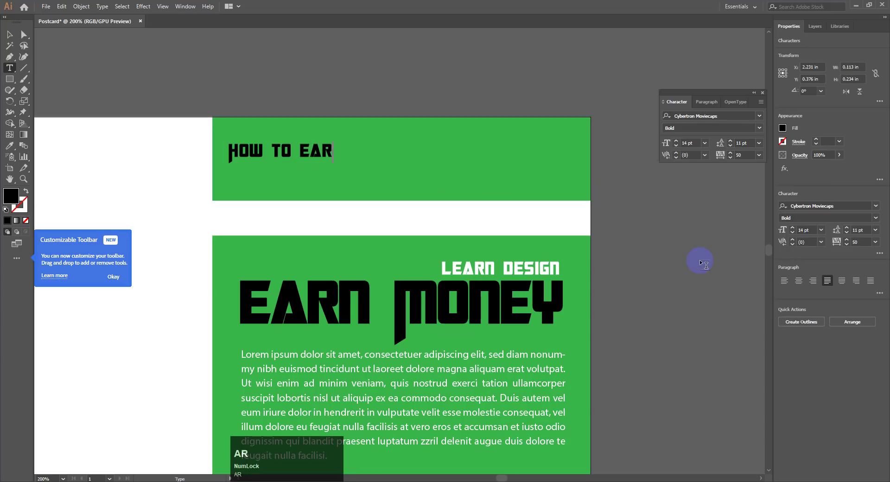
type("n")
key("space")
key("shift+m")
type("oney")
key("shift+/")
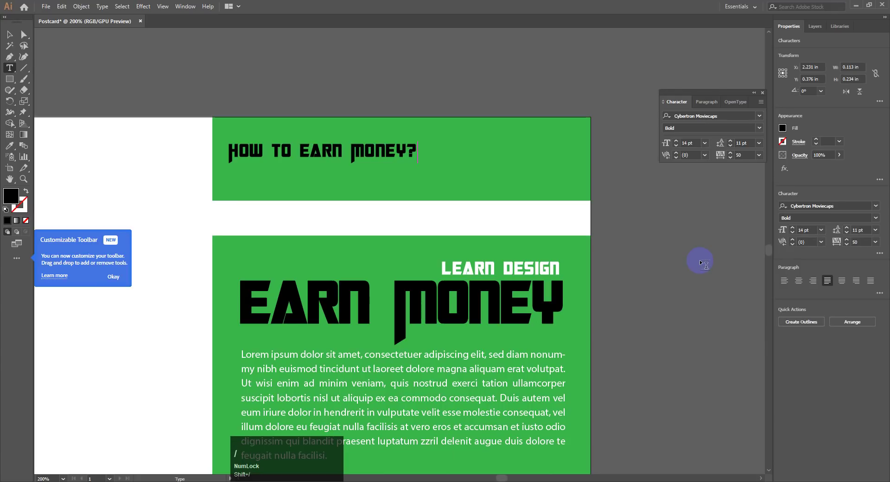
Step: Narrow the font list to script styles and preview them on the How to Earn Money? line
left_click(13, 35)
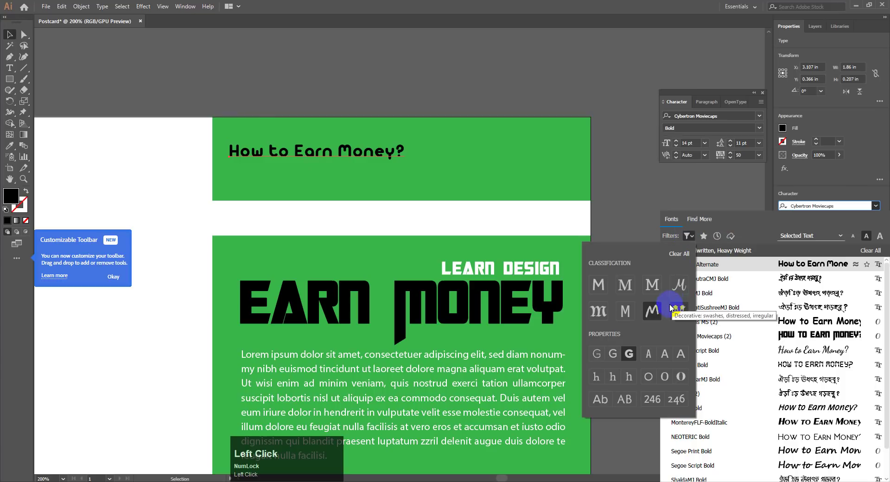
left_click(683, 287)
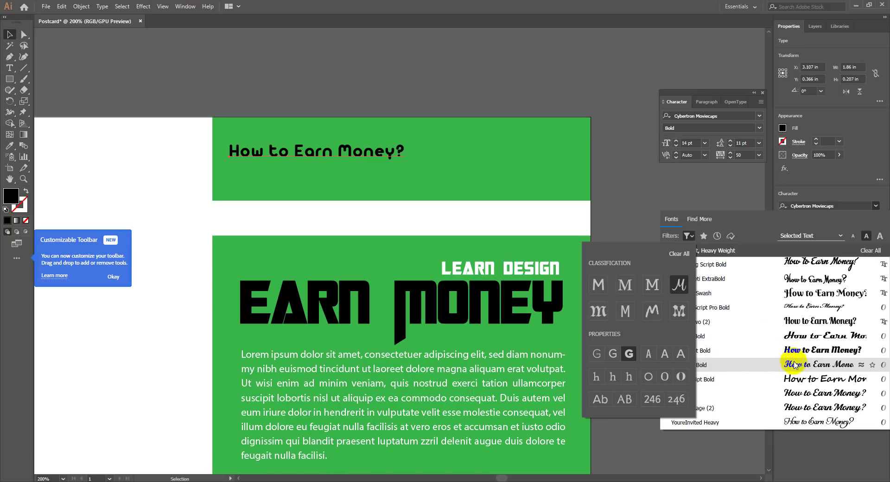
scroll("down", 3)
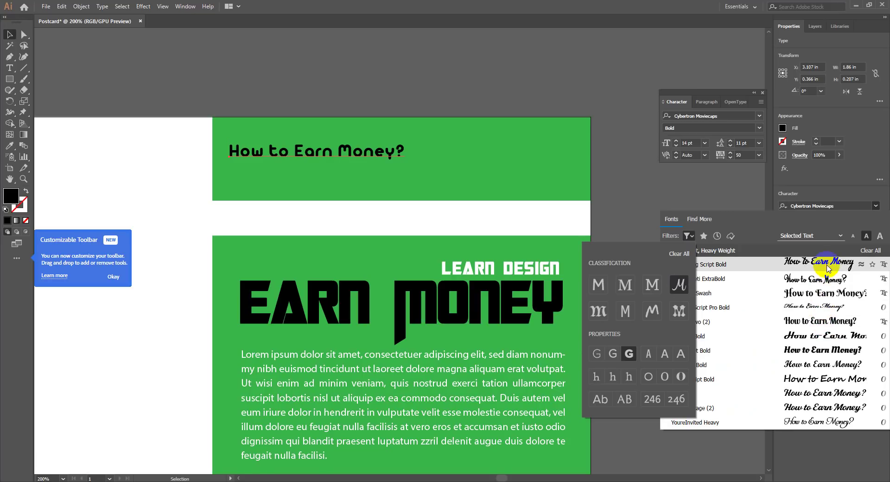
left_click_drag(829, 267, 761, 123)
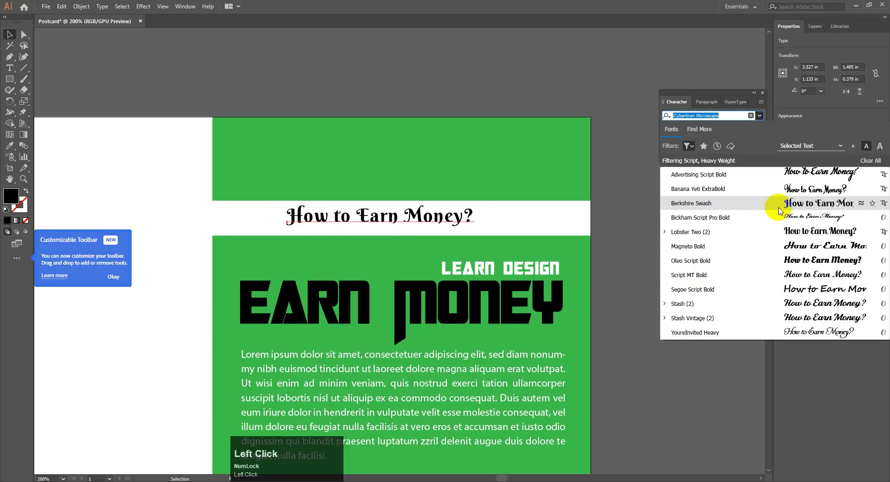
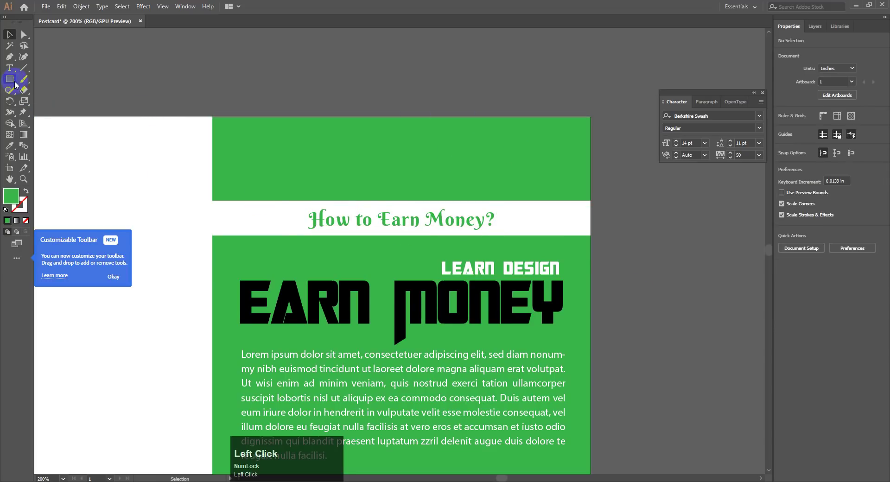
Step: Create a TIP#1 text label and move it to the top right of the green area
left_click(11, 72)
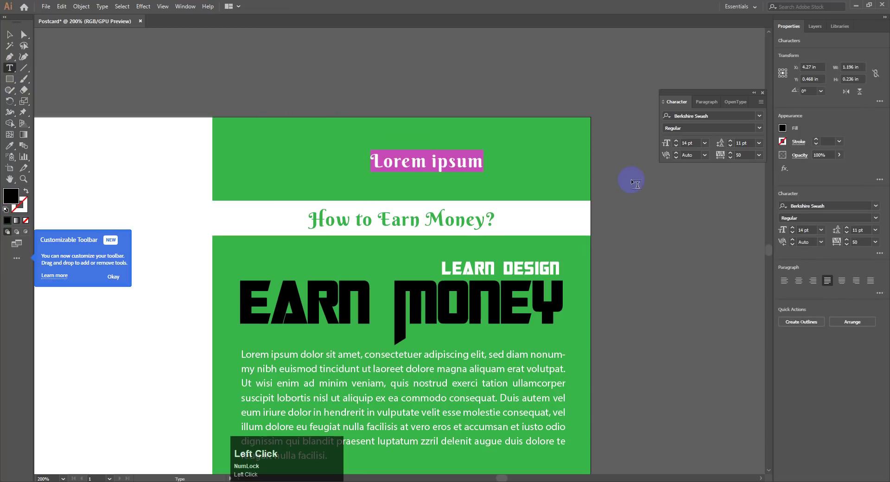
key("shift+t")
key("shift+i")
key("shift+p")
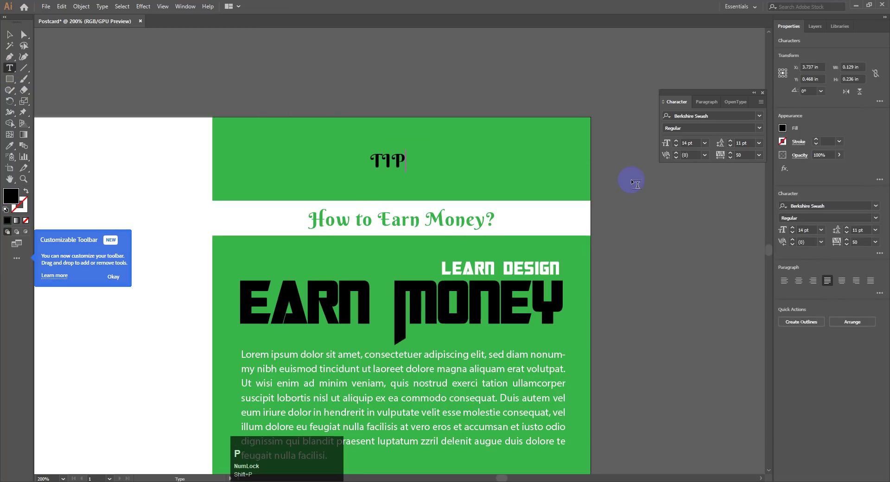
key("shift+3")
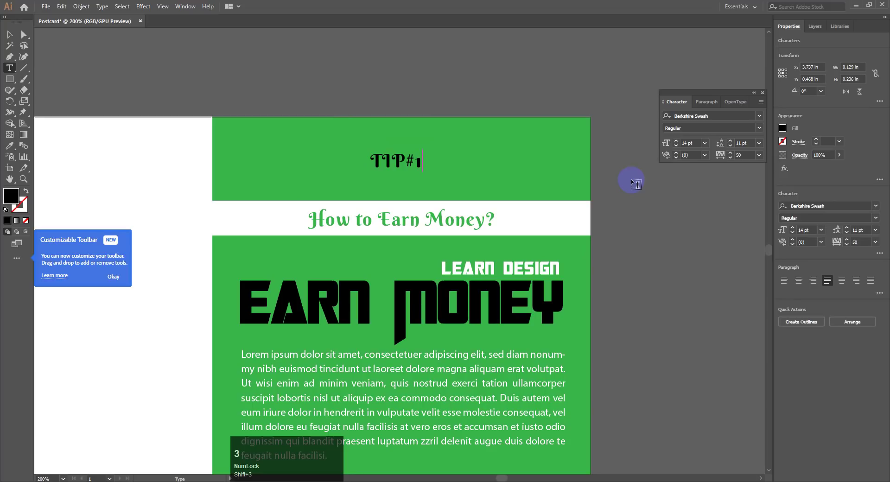
left_click_drag(15, 39, 763, 119)
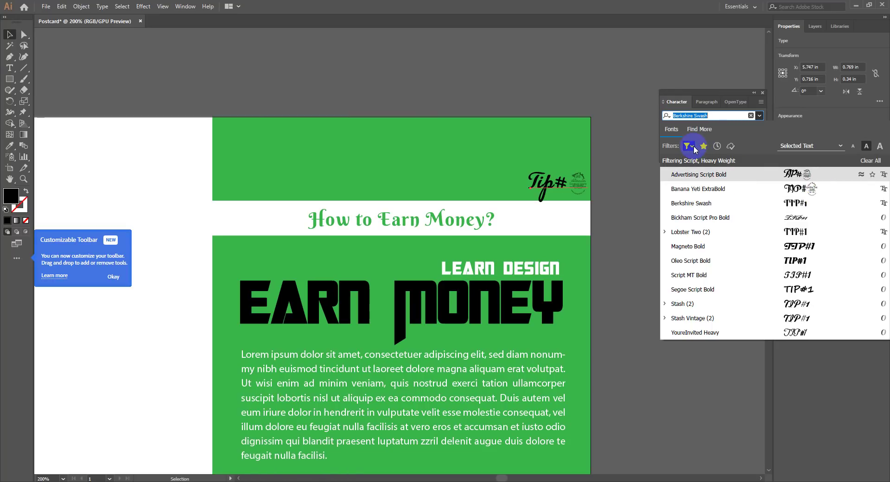
Step: Filter the font list to sans serif styles and clear the heavy weight filter for TIP#1
left_click(696, 149)
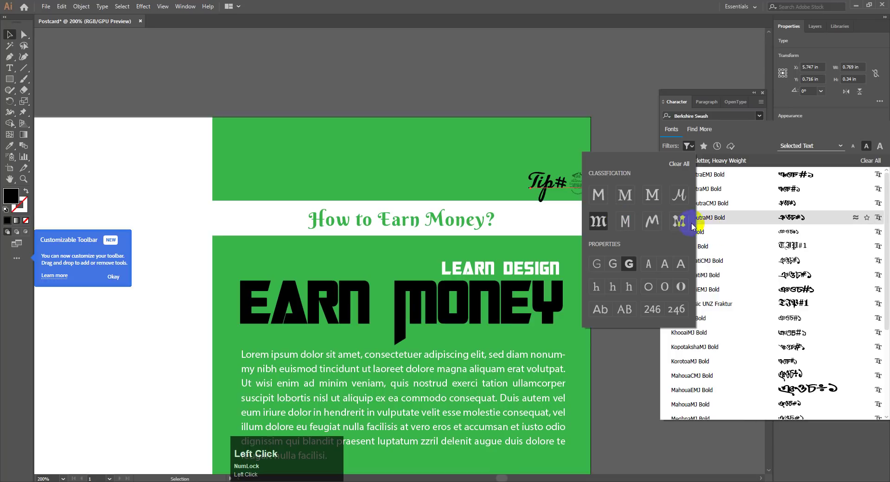
left_click(604, 197)
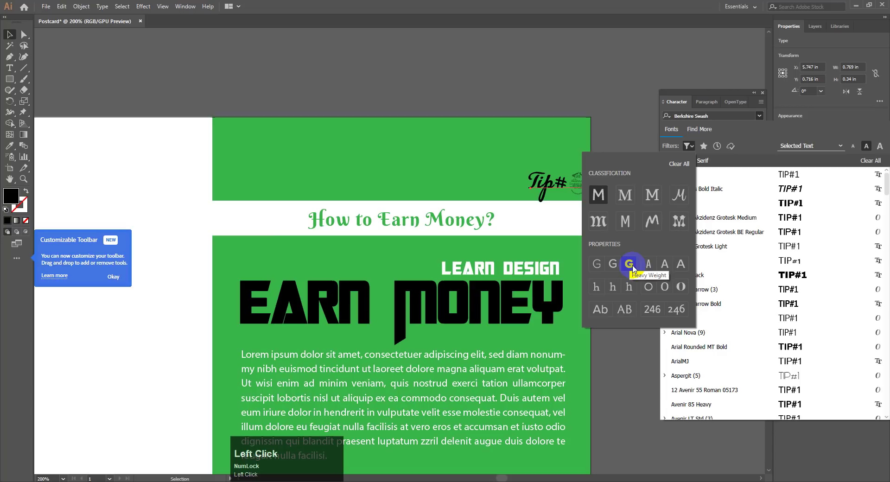
left_click(770, 277)
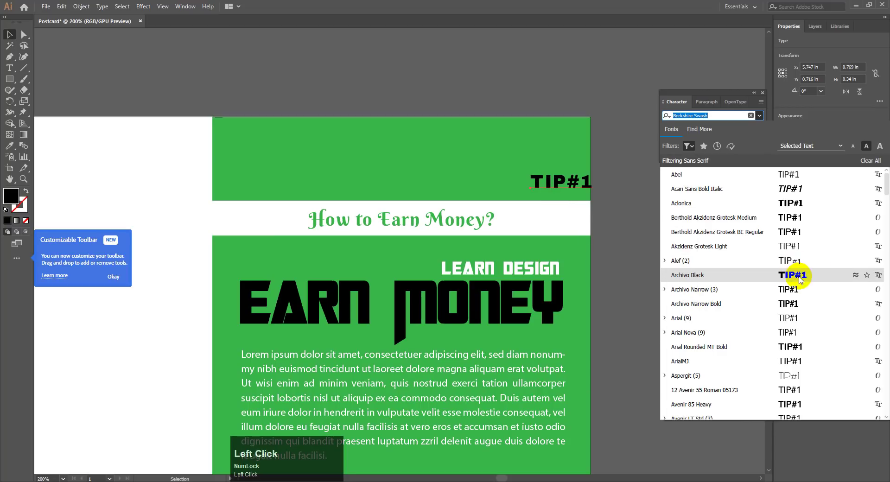
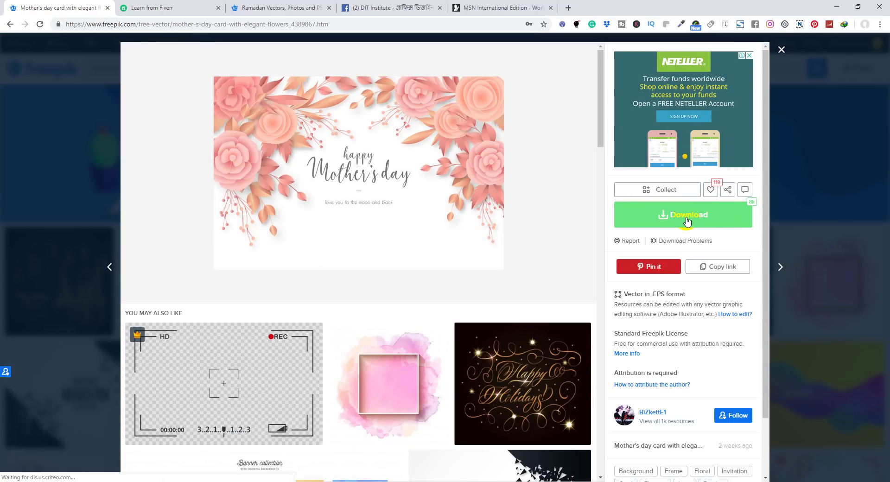
Step: Download the Mother's day paper flower card from Freepik
left_click(844, 6)
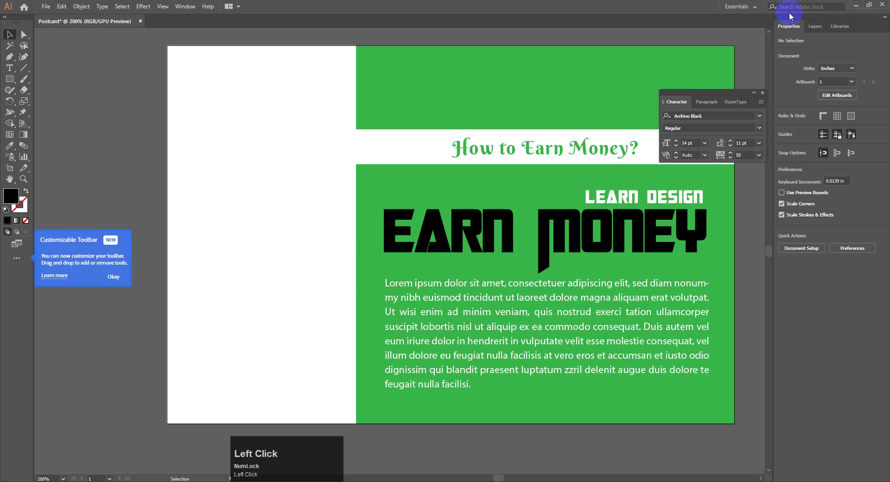
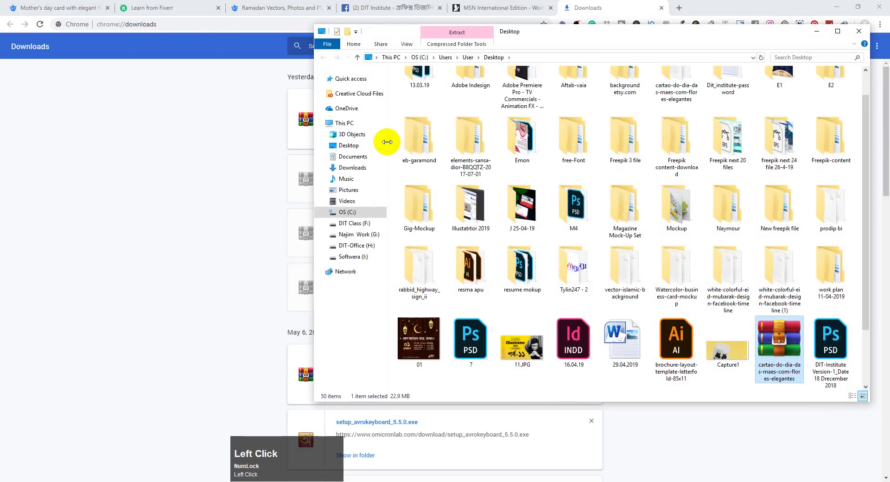
Step: Extract the downloaded flower card zip on the Desktop and open its artwork in Illustrator
key("c")
key("c")
key("c")
left_click(686, 108)
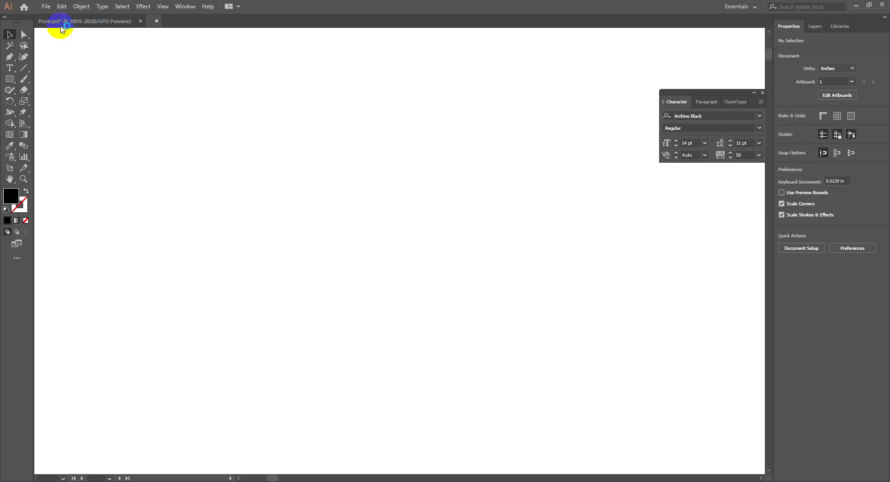
Step: Switch from the postcard document to the 1320.eps flower card document
left_click(95, 27)
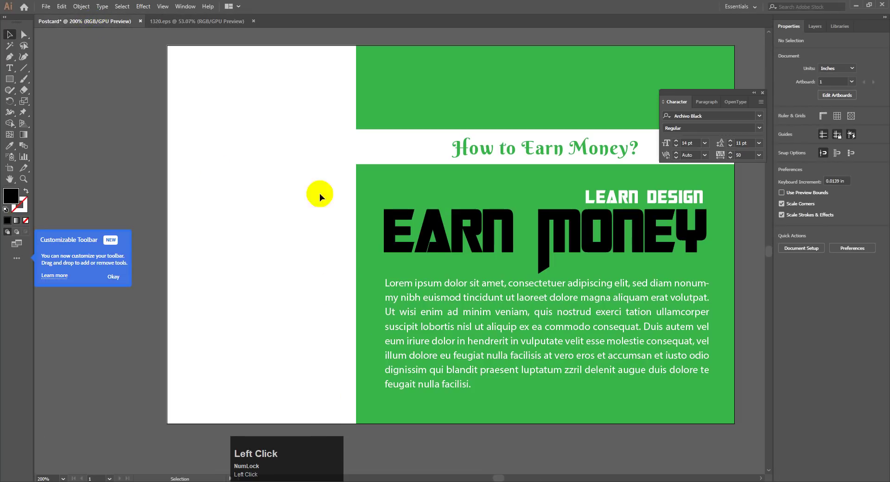
key("0")
key("ctrl+-")
left_click(458, 267)
key("Down")
Step: Select the whole flower card group and release its clipping mask
left_click(636, 271)
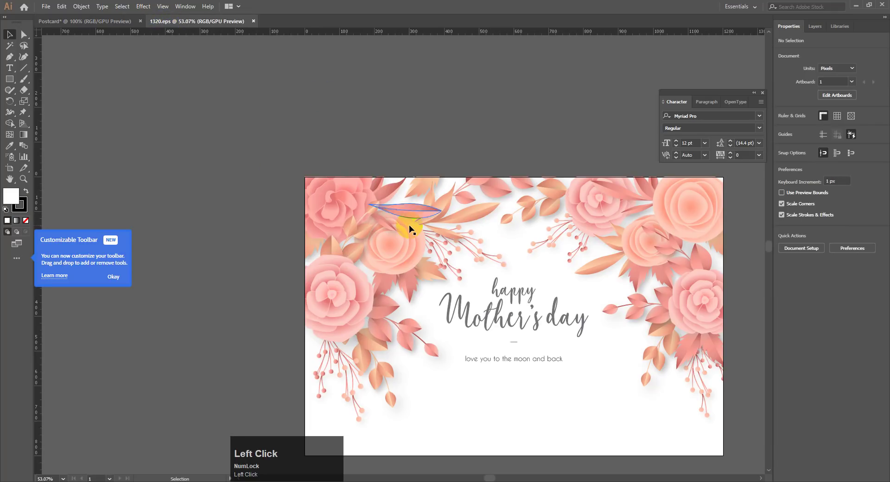
key("ctrl+-")
left_click(337, 223)
right_click(325, 216)
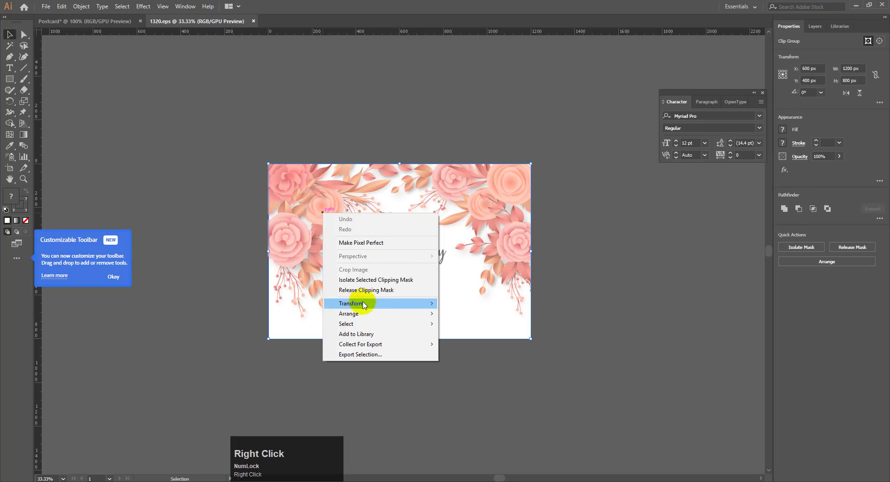
left_click(374, 295)
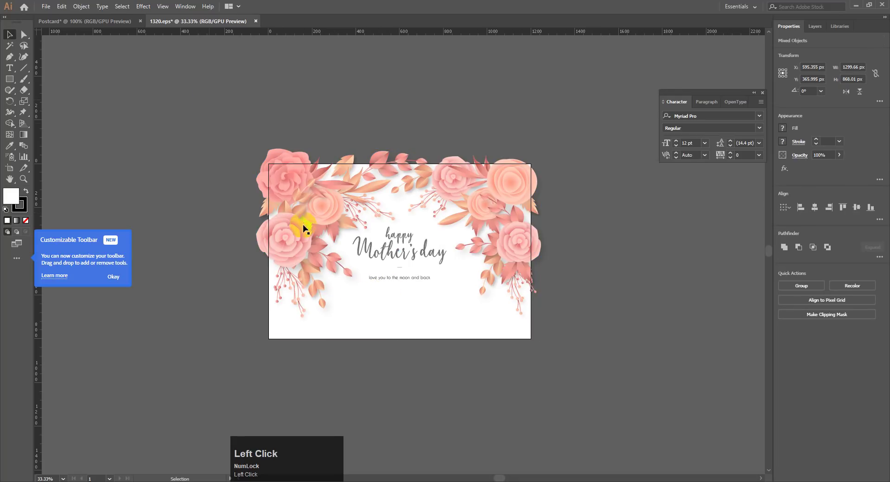
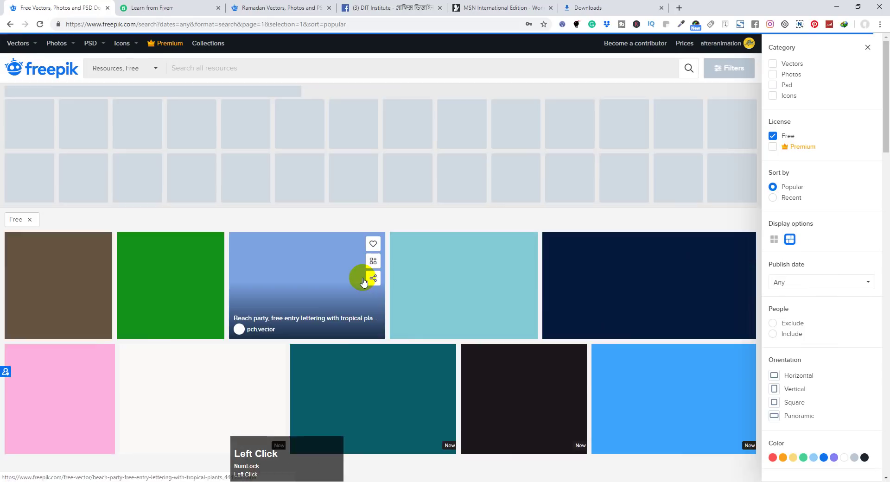
Step: Scroll down through the Freepik listing filtered to free licences
scroll("down", 3)
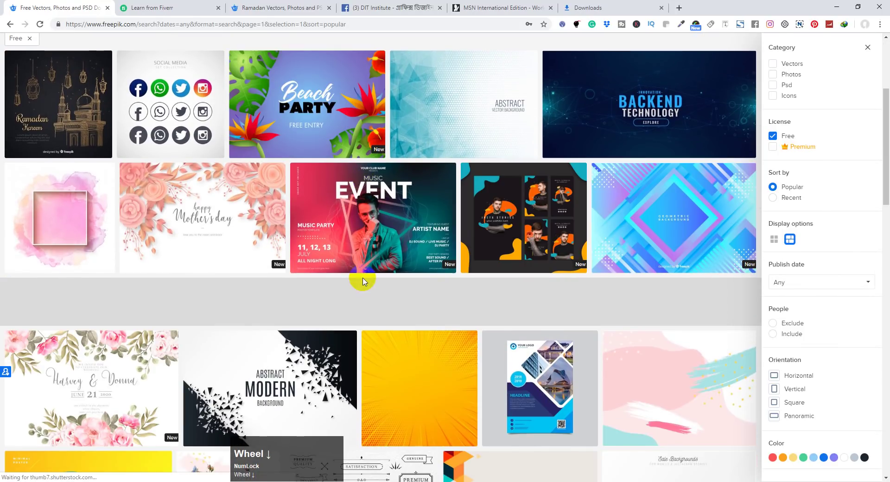
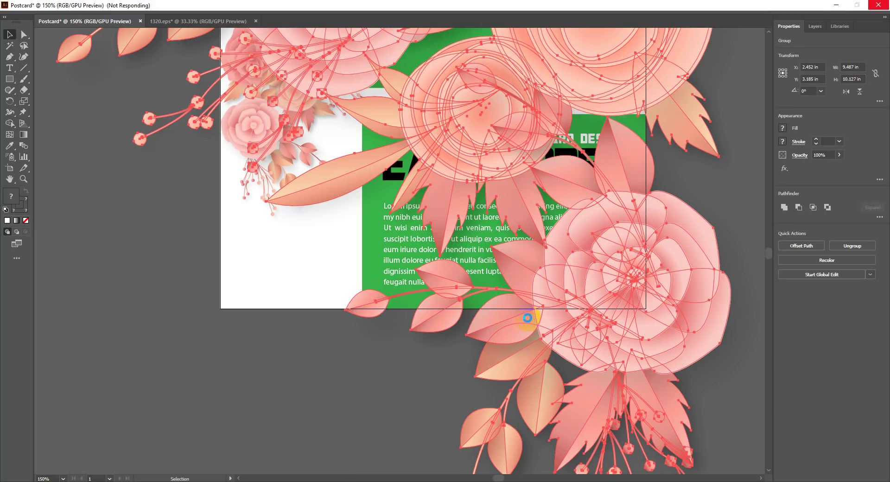
Step: Place the scaled pink paper flower copies along the postcard's left white strip and deselect to preview
key("ctrl+-")
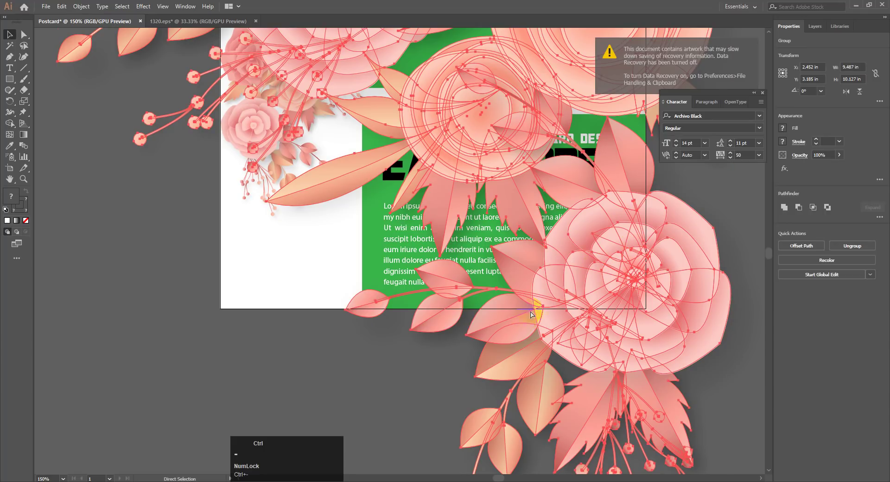
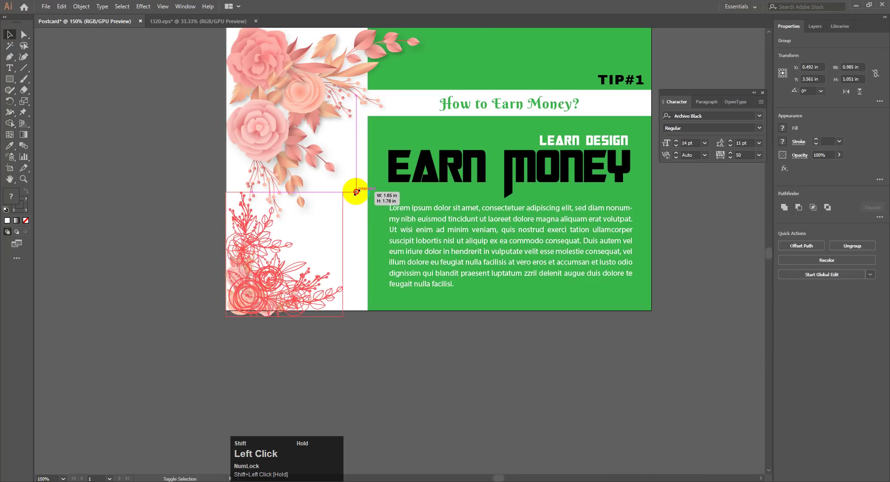
key("ctrl+-")
key("space")
left_click(471, 209)
key("space")
left_click(602, 229)
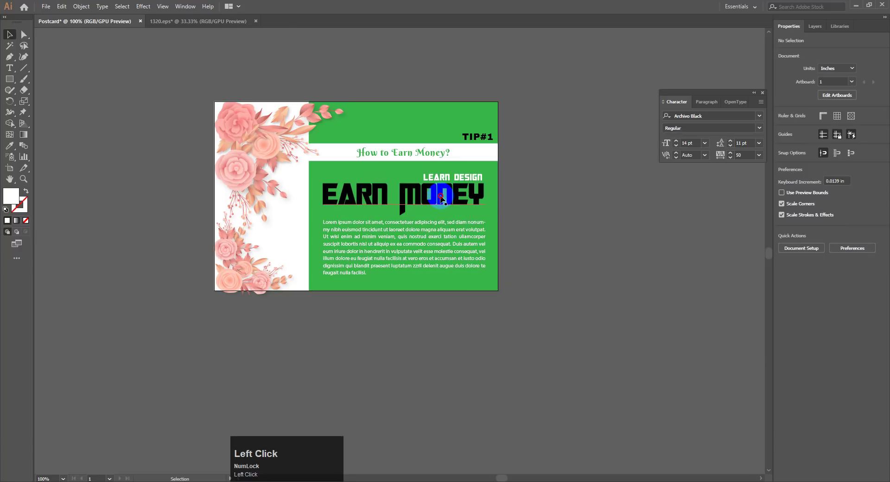
key("Down")
left_click(588, 207)
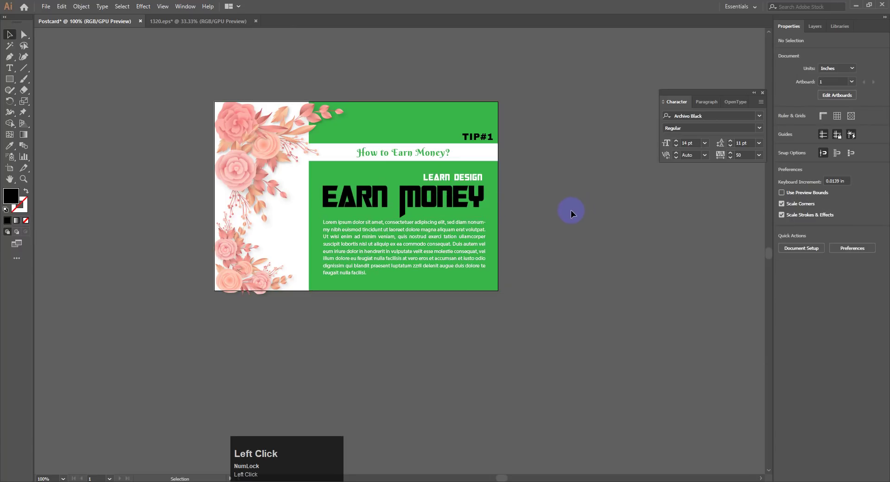
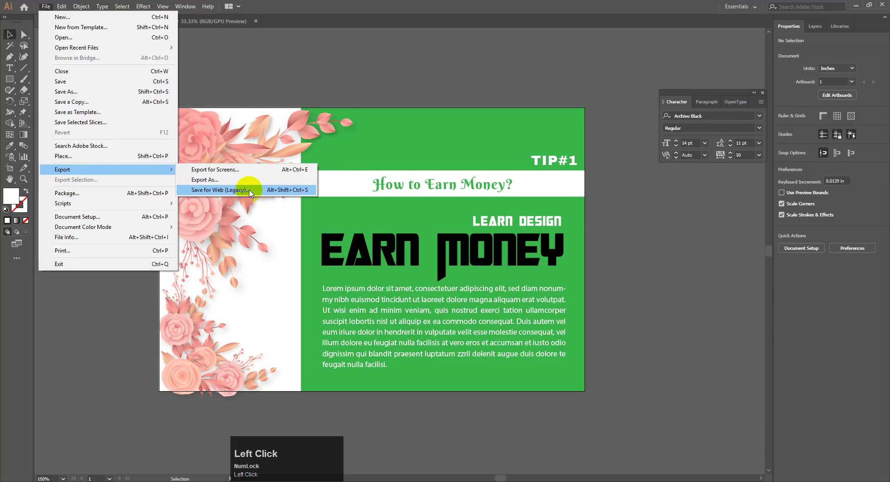
left_click(624, 273)
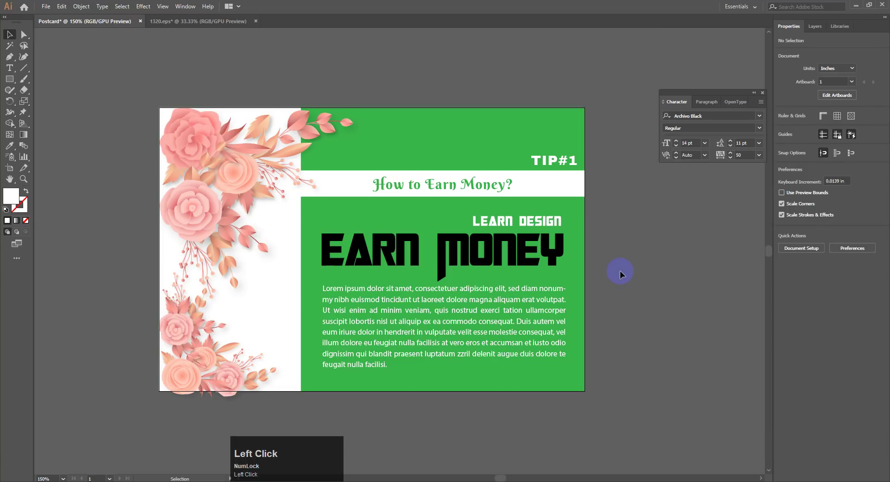